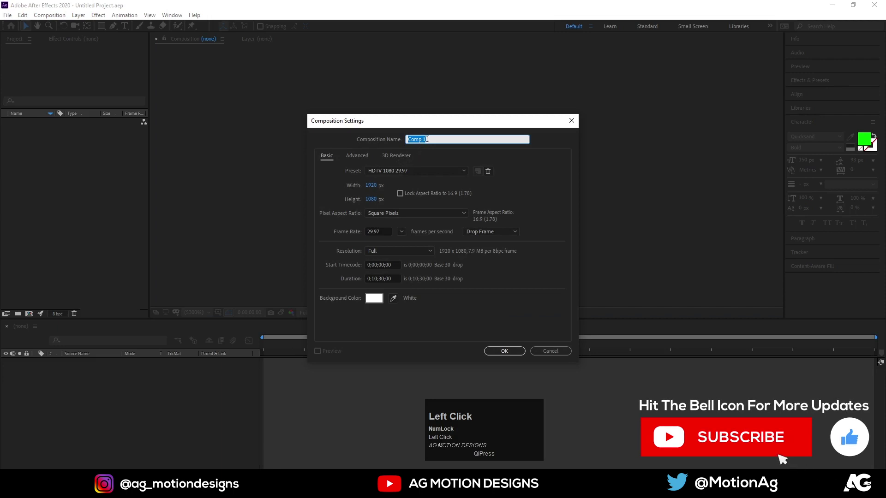
Name the new composition 'Main Animation'.
key("ctrl+a")
type("ain")
key("space")
key("shift+a")
type("nimation")
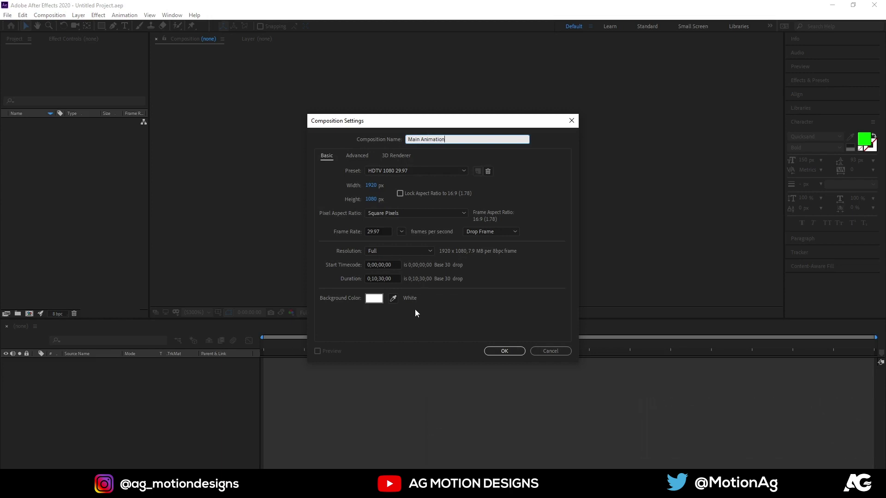
Set the background colour to black and confirm the 1920×1080, 30 fps, 30-second composition.
left_click(378, 300)
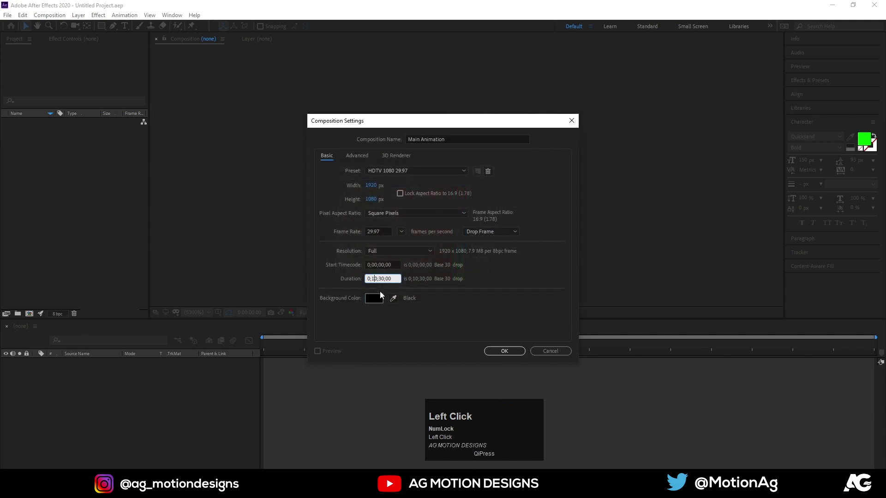
key("Right")
left_click_drag(438, 304, 390, 247)
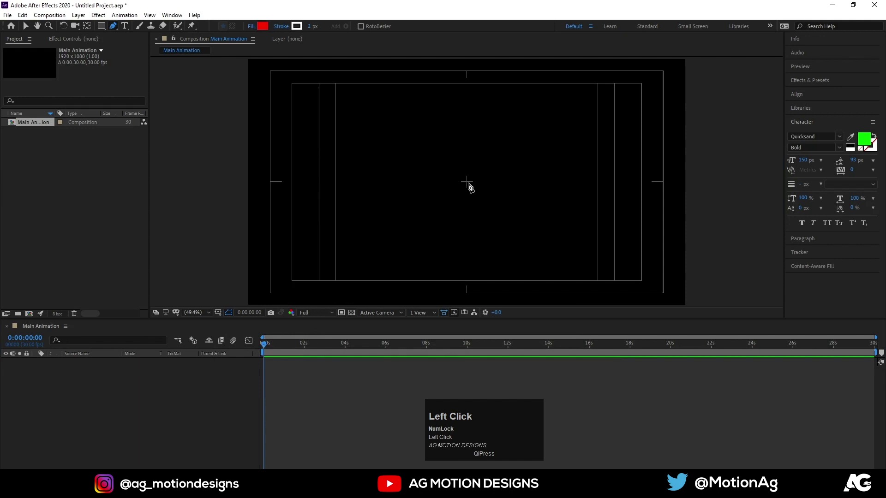
Draw an unfilled 5 px vertical line from the centre to the top edge and add Trim Paths.
left_click(472, 185)
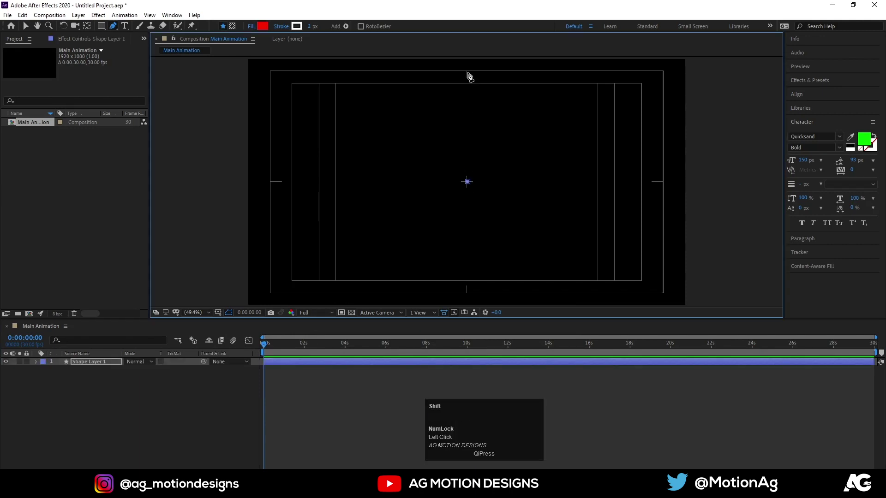
left_click(472, 76)
left_click(254, 27)
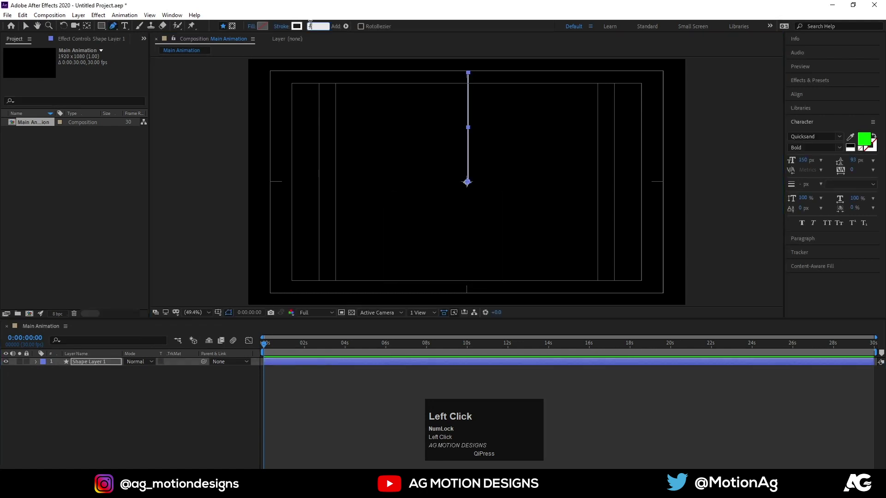
key("Return")
left_click_drag(94, 439, 68, 405)
left_click_drag(263, 342, 81, 412)
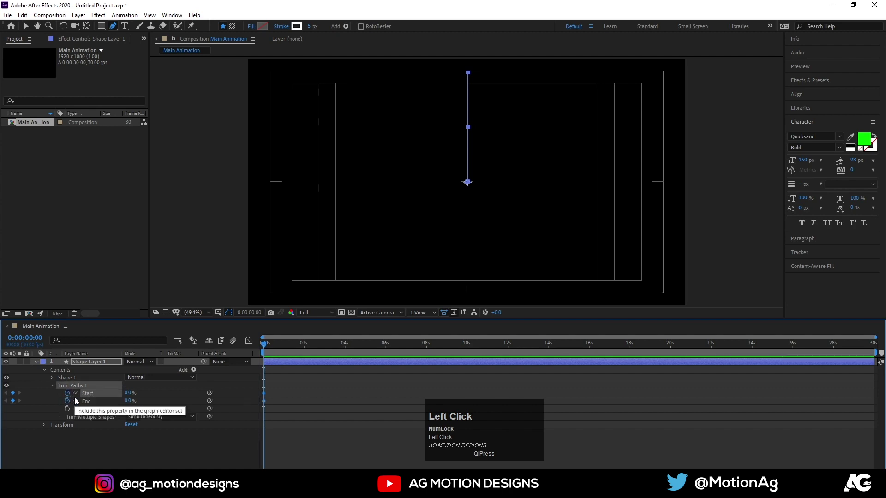
Keyframe Trim Paths Start and End from 0 to 100% over one second, offset End, and ease them.
key("=")
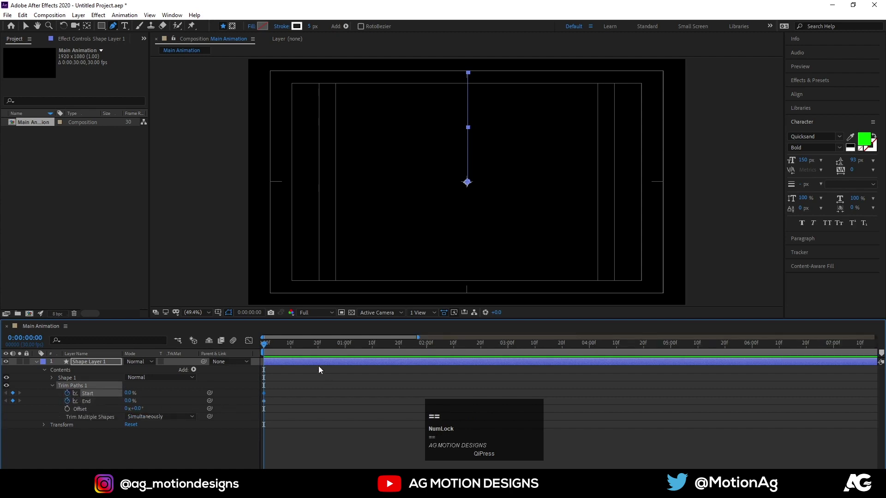
left_click(349, 348)
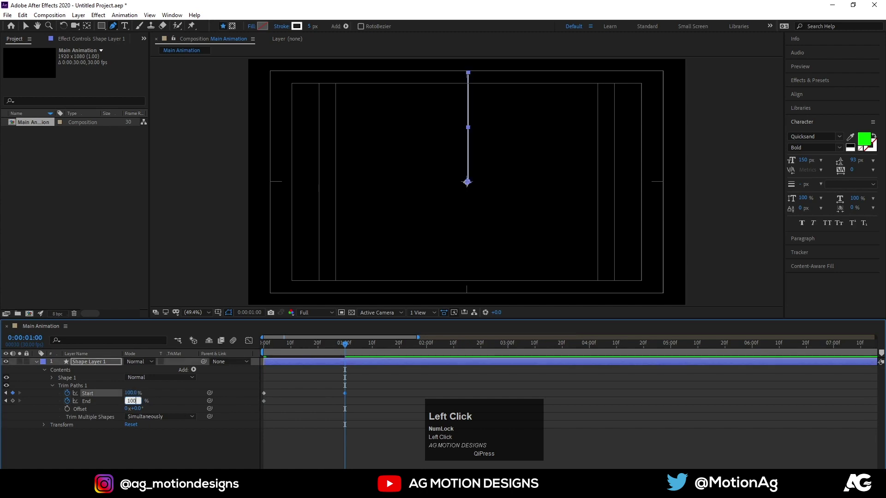
key("Return")
left_click_drag(103, 395, 265, 349)
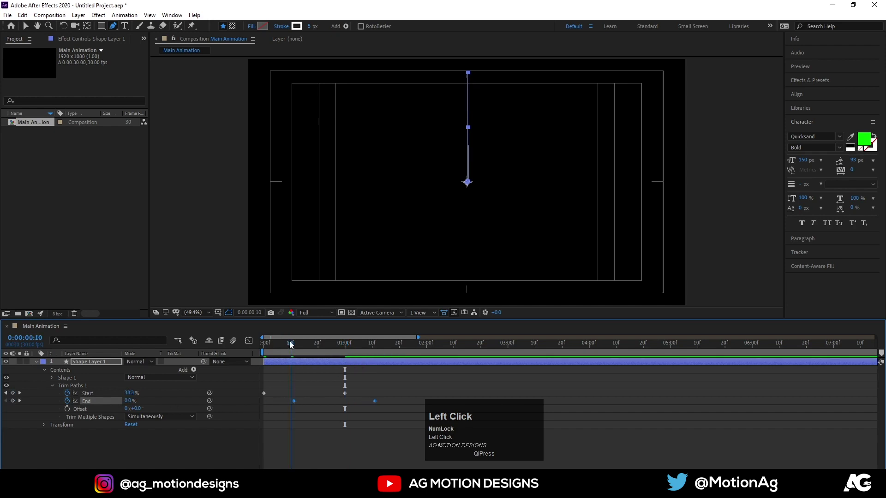
key("space")
left_click(388, 426)
key("F9")
left_click(308, 378)
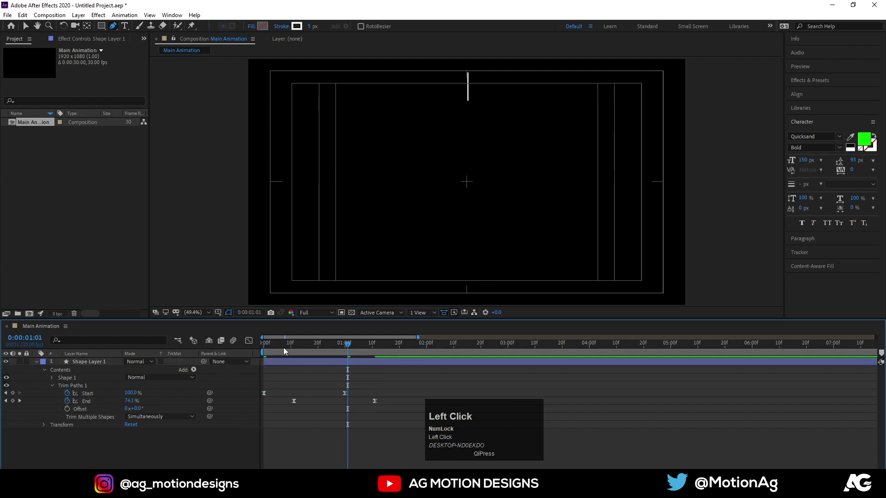
key("space")
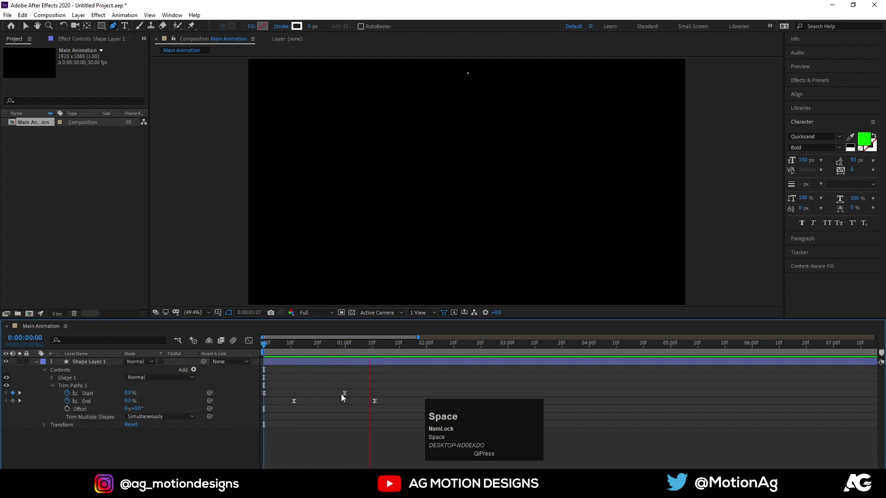
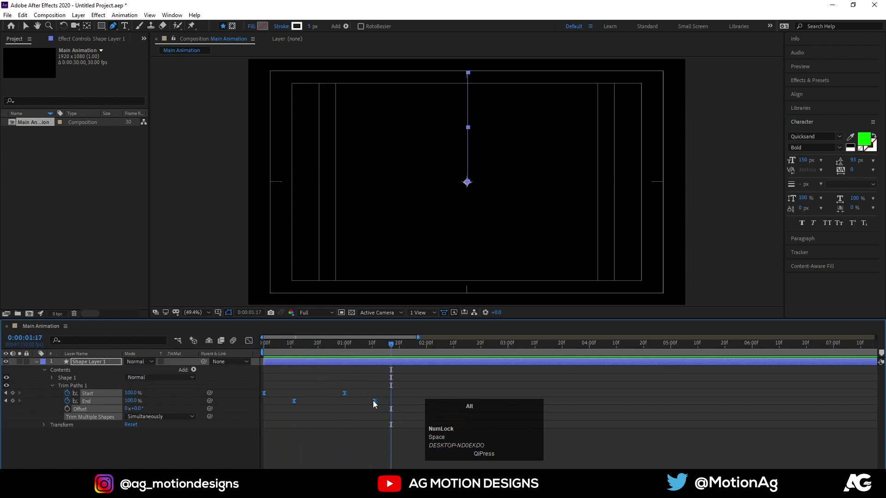
Tighten the keyframe timing for a quicker stroke and expose the layer's Rotation.
left_click_drag(378, 404, 289, 348)
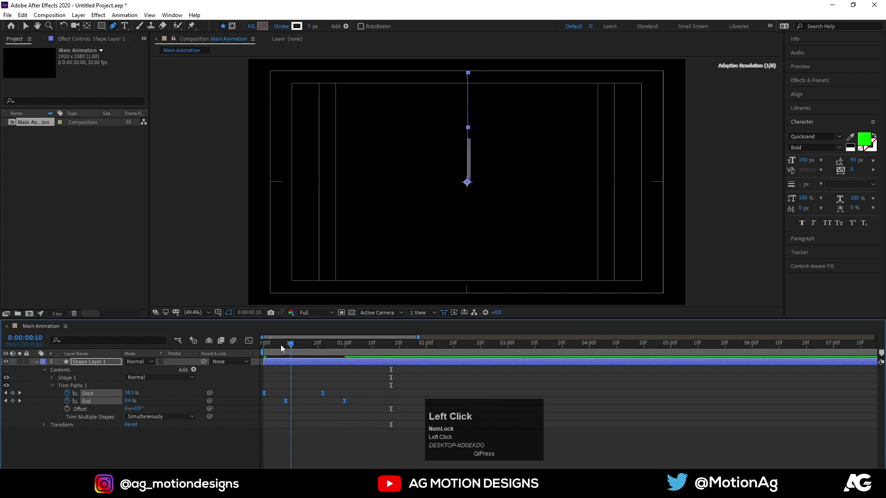
left_click(222, 340)
key("space")
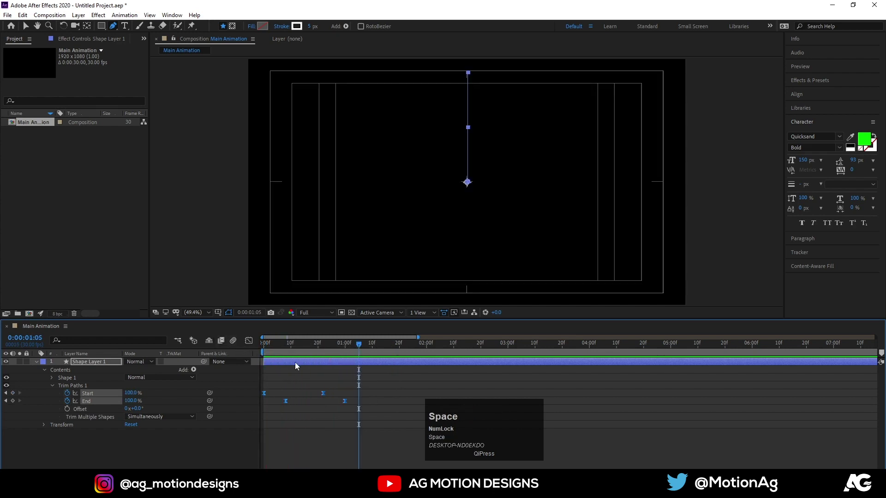
left_click(337, 353)
left_click_drag(318, 352, 301, 382)
Add the expression rotation[0]+60*index to the line's Rotation, tilting it 60 degrees.
key("r")
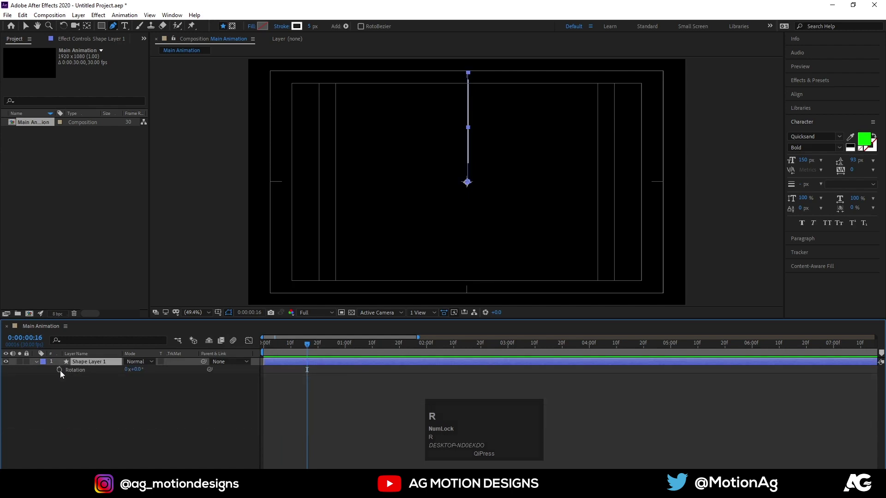
left_click(63, 373)
type("ro")
key("Return")
key("[")
type("[0")
key("Right")
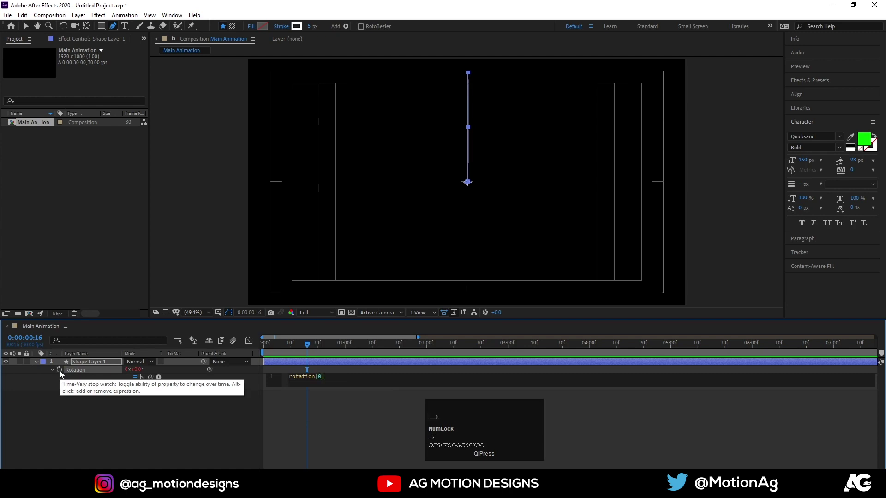
key("shift+=")
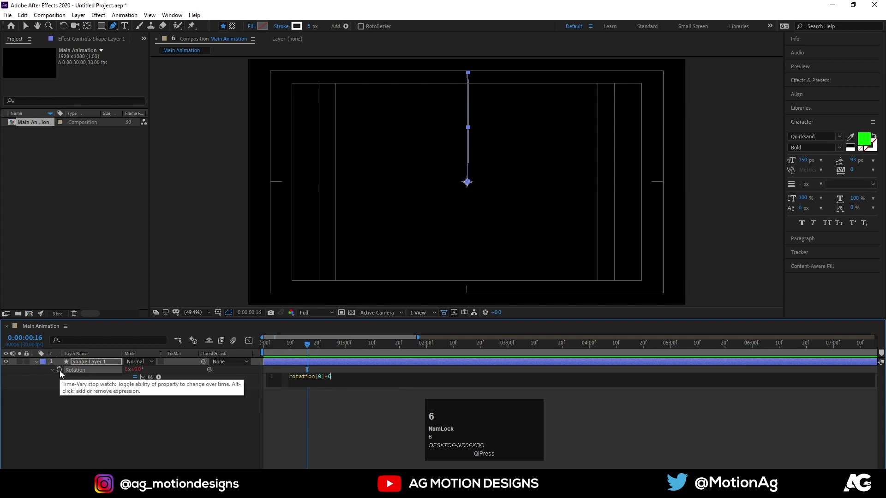
type("60")
type("index")
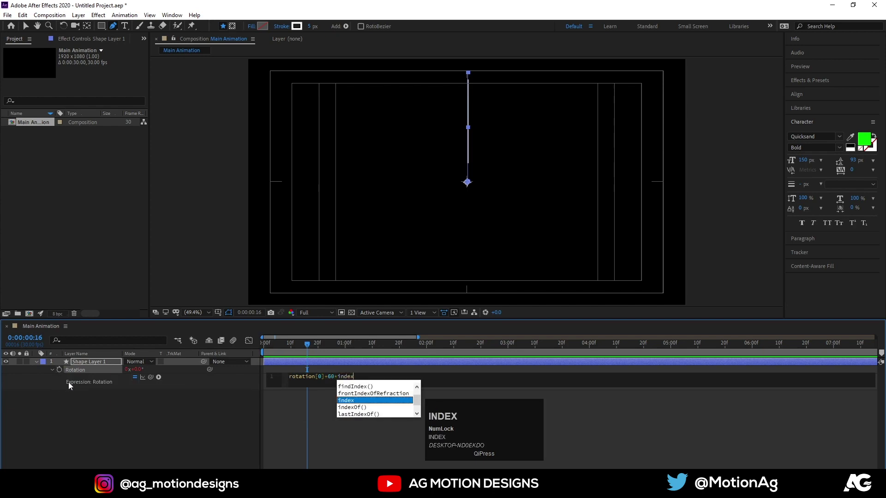
key("Return")
left_click(103, 419)
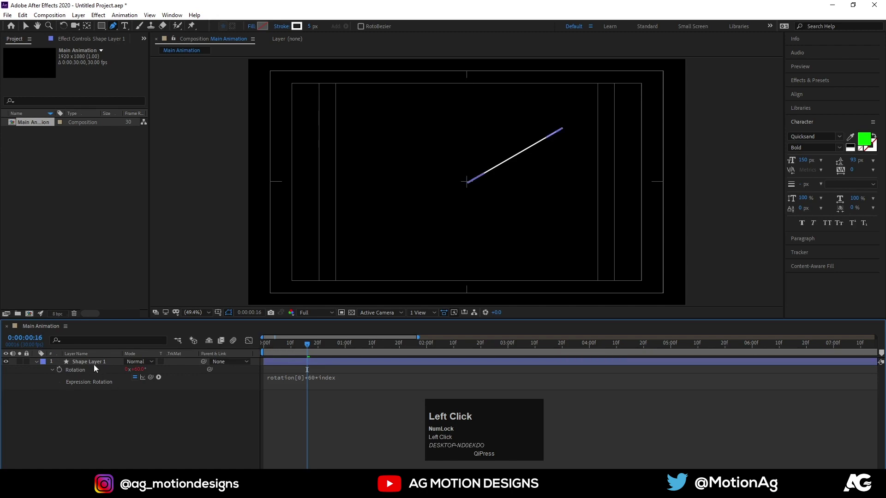
Duplicate Shape Layer 1 into six layers forming a starburst and scrub to check it.
key("ctrl+d")
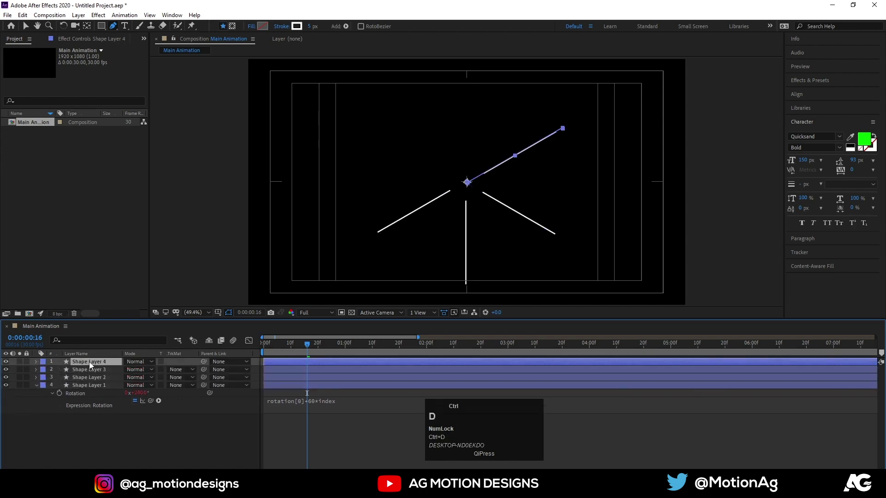
key("ctrl+d")
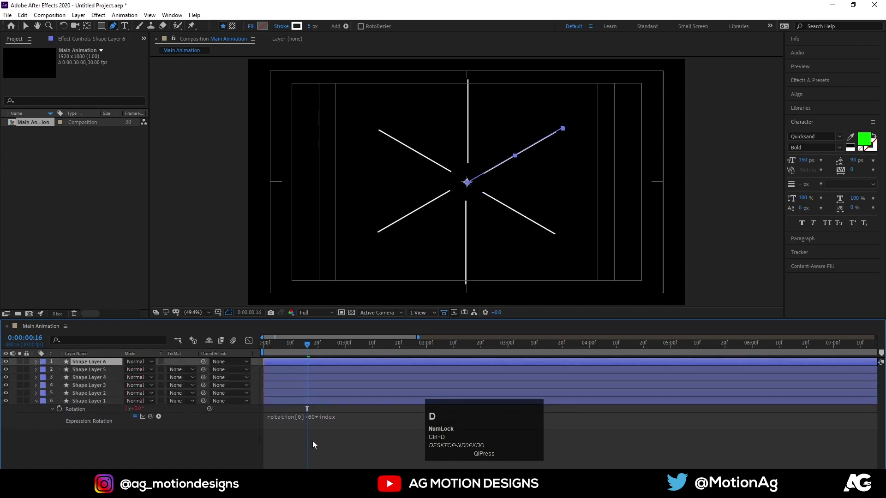
left_click(316, 444)
key("space")
left_click(285, 351)
key("space")
left_click_drag(314, 352, 91, 405)
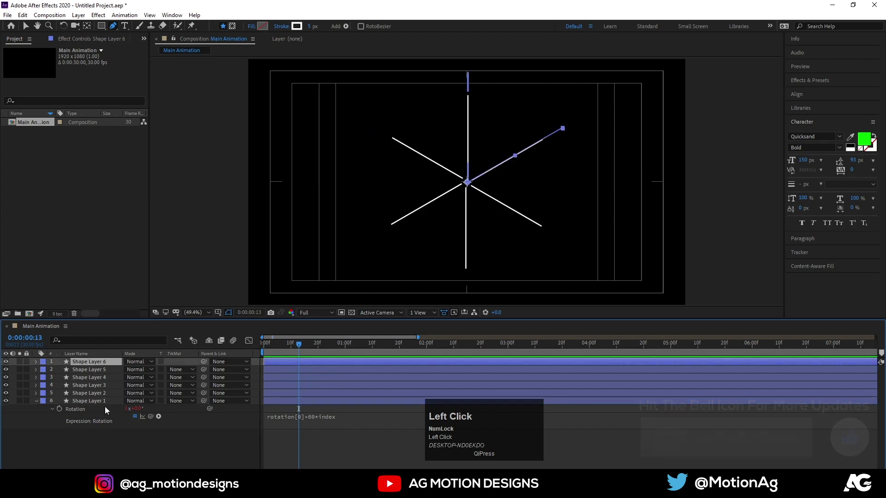
Pre-compose the six line layers into a composition named 'normal lines'.
key("ctrl+shift+c")
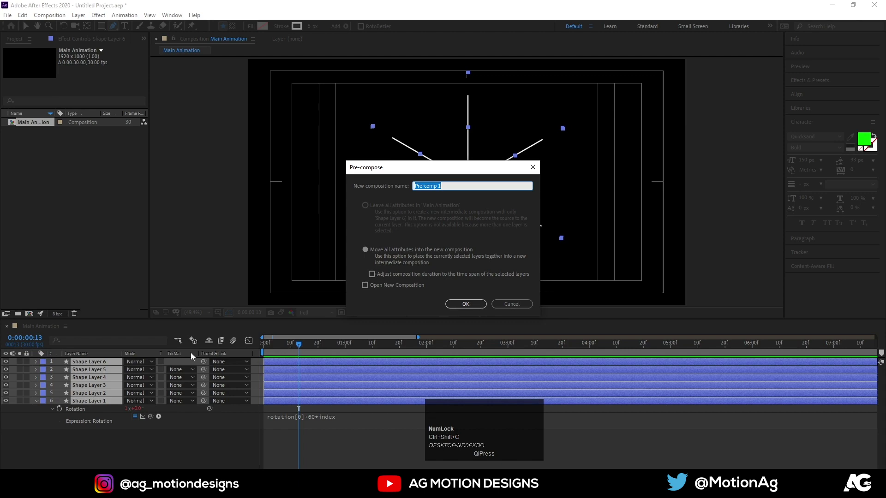
type("normal")
key("space")
type("lines")
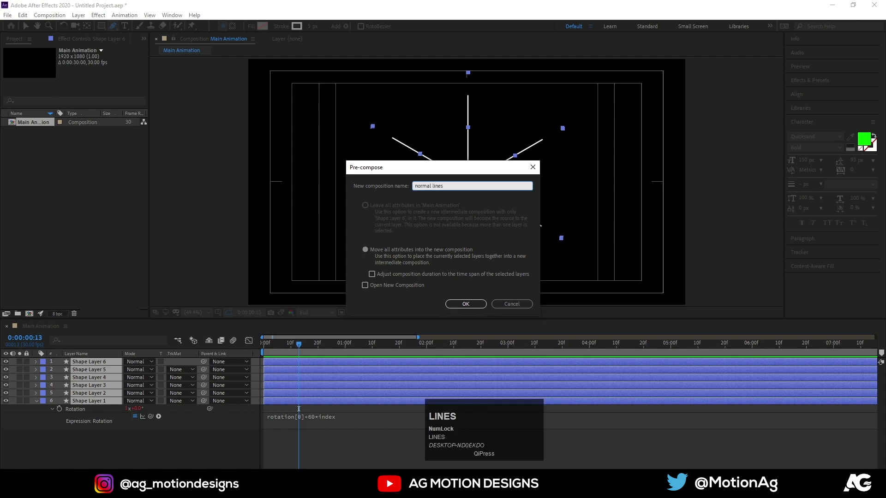
key("Return")
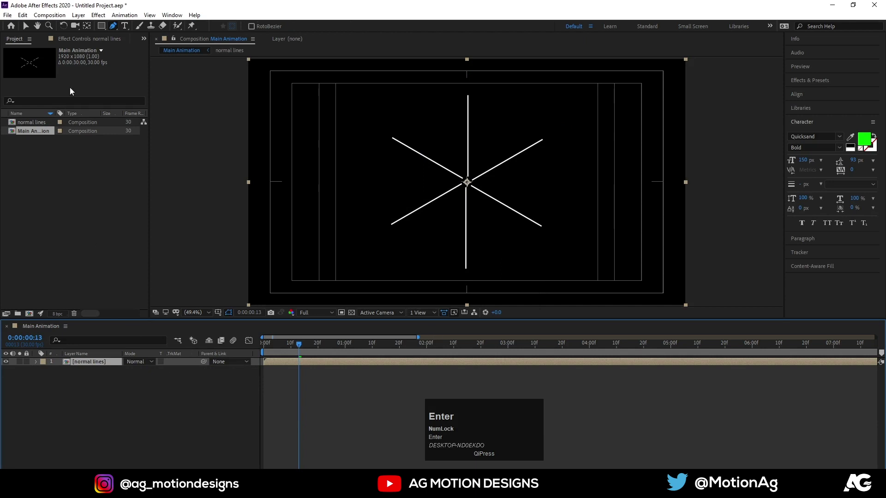
In normal lines 2, give a line a smooth Zig Zag with size 16.
left_click(33, 126)
key("ctrl+d")
left_click_drag(33, 125, 135, 413)
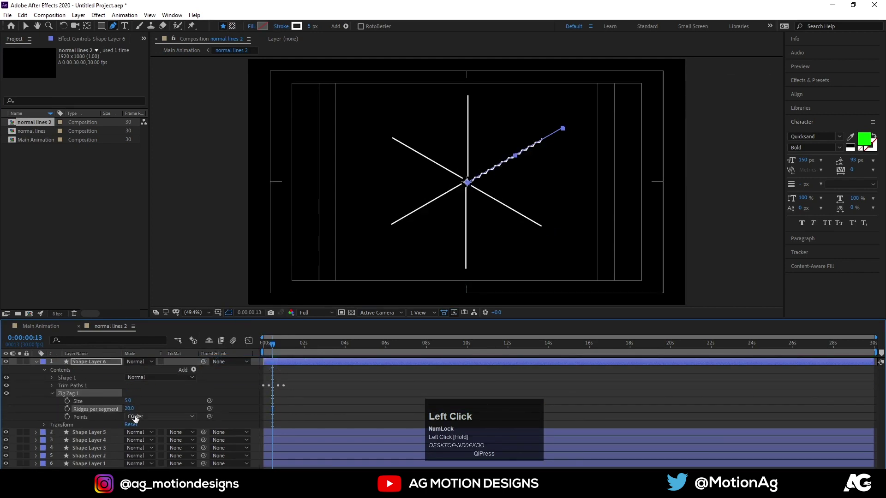
key("ctrl+z")
left_click_drag(131, 405, 159, 404)
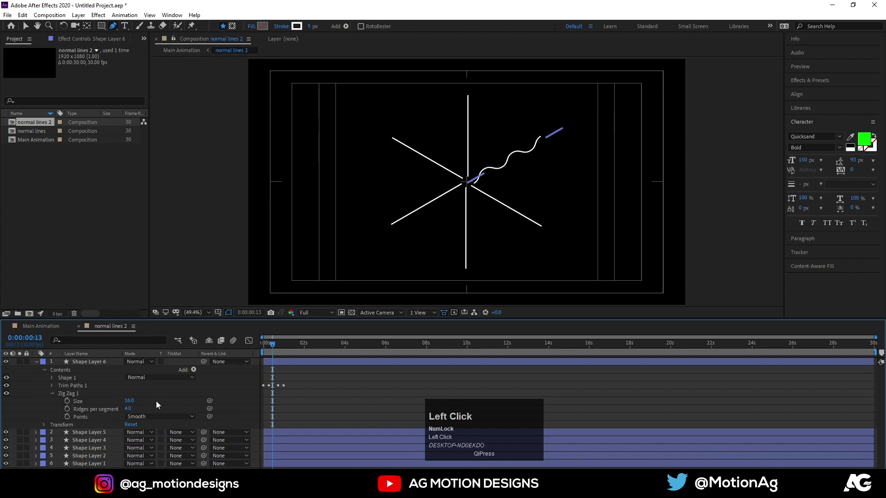
Copy the Zig Zag to the remaining line layers, show safe guides, and return to Main Animation.
key("ctrl+c")
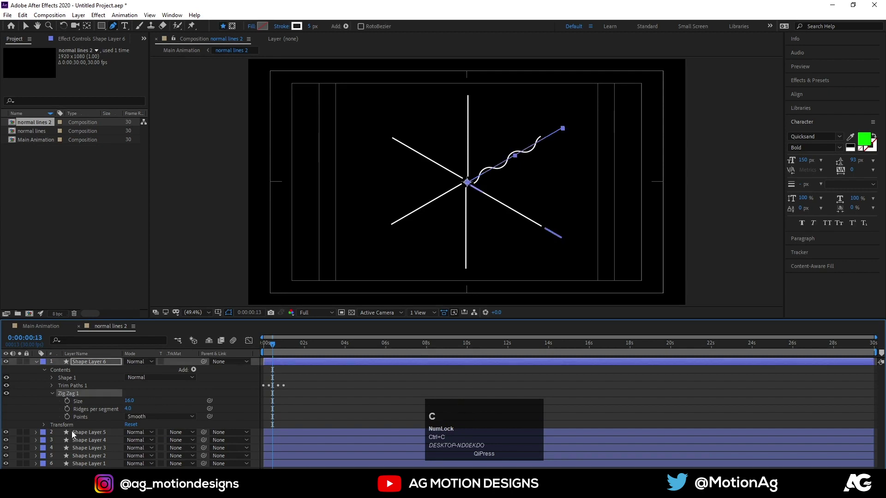
left_click(75, 434)
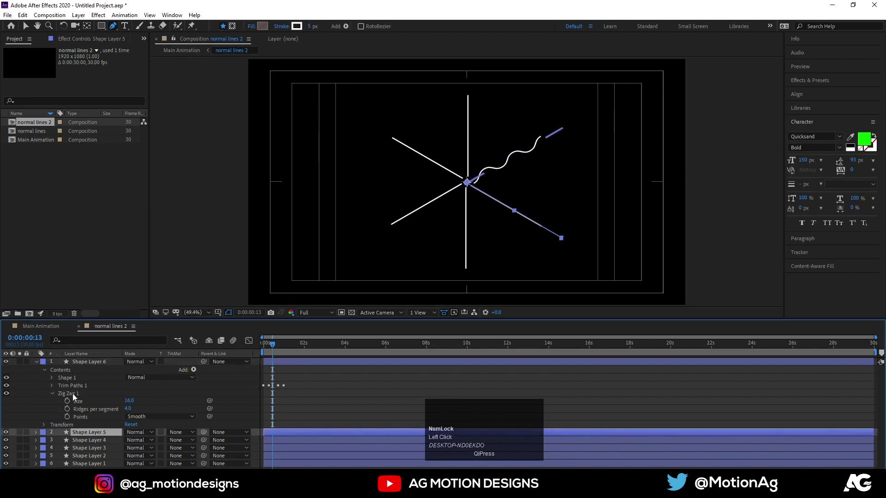
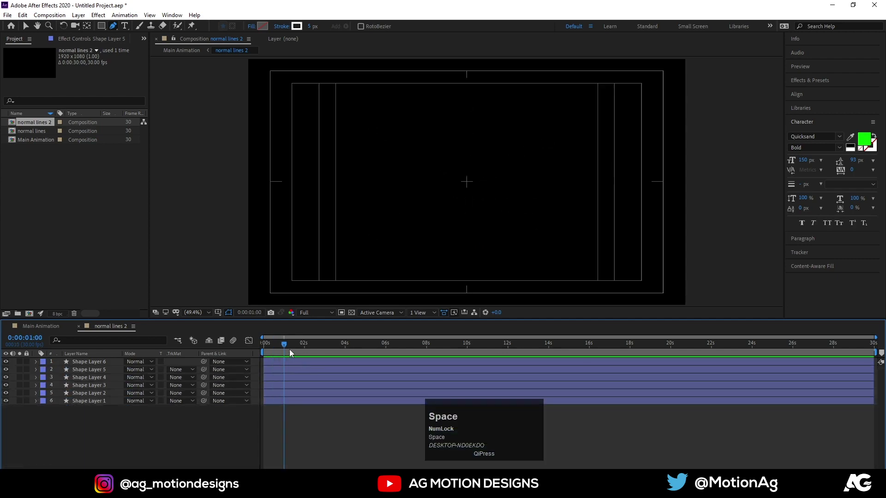
left_click(293, 353)
key("space")
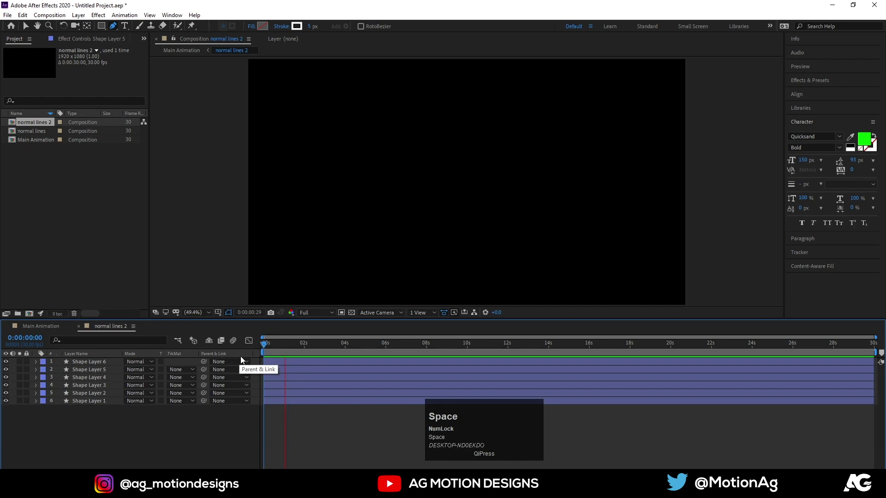
left_click(283, 349)
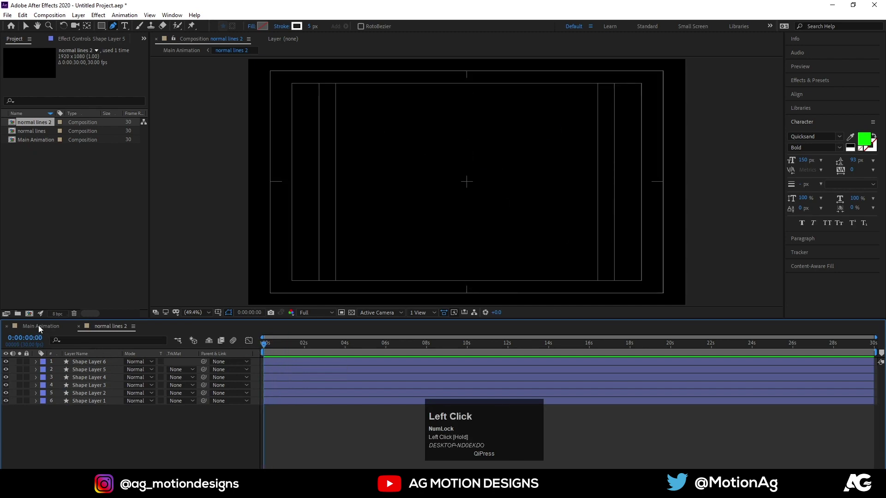
Scale the normal lines 2 burst to 127% and play it back.
key("space")
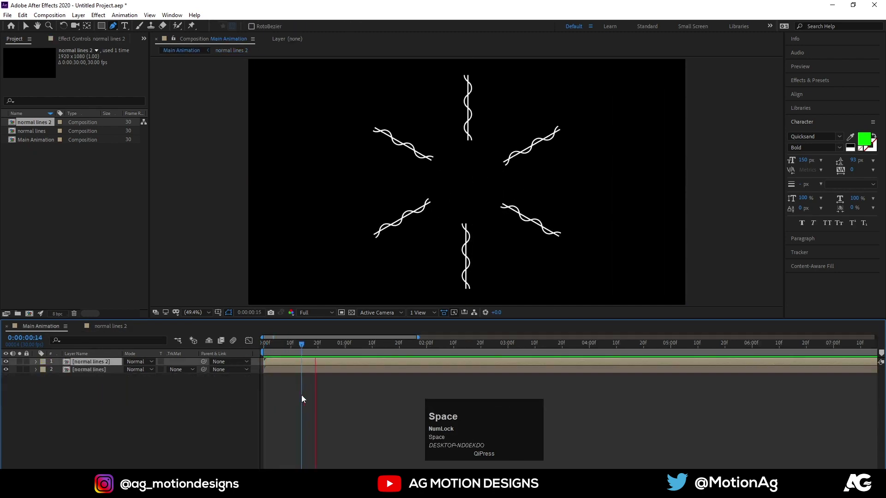
left_click_drag(289, 344, 290, 345)
key("r")
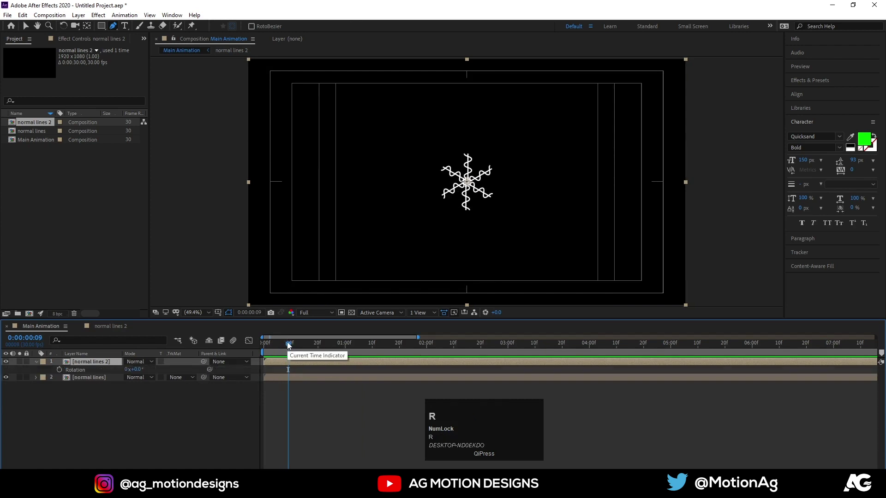
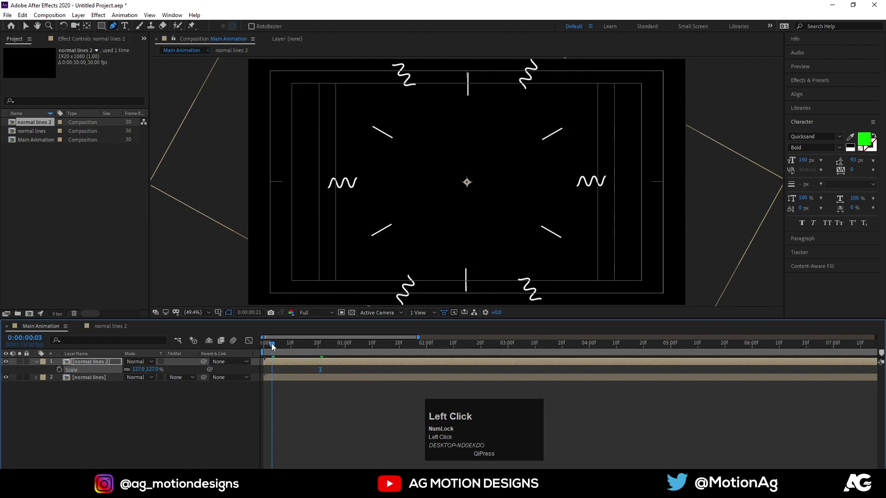
key("space")
left_click(292, 351)
key("space")
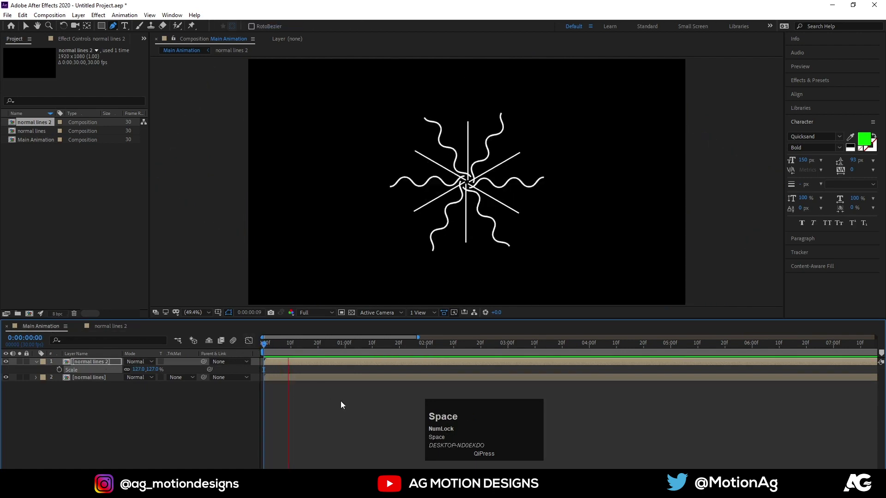
Slide the straight-line layer so it starts a few frames later.
left_click_drag(304, 346, 194, 366)
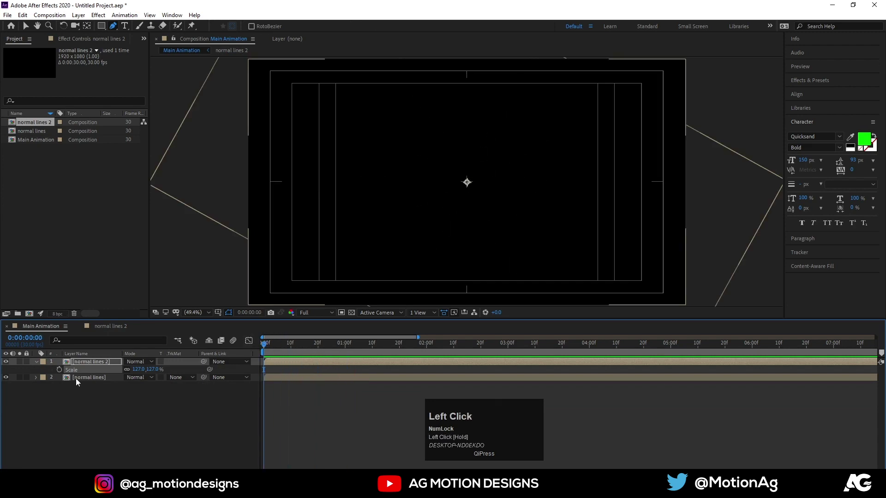
key("space")
key("[")
key("space")
left_click(305, 350)
key("space")
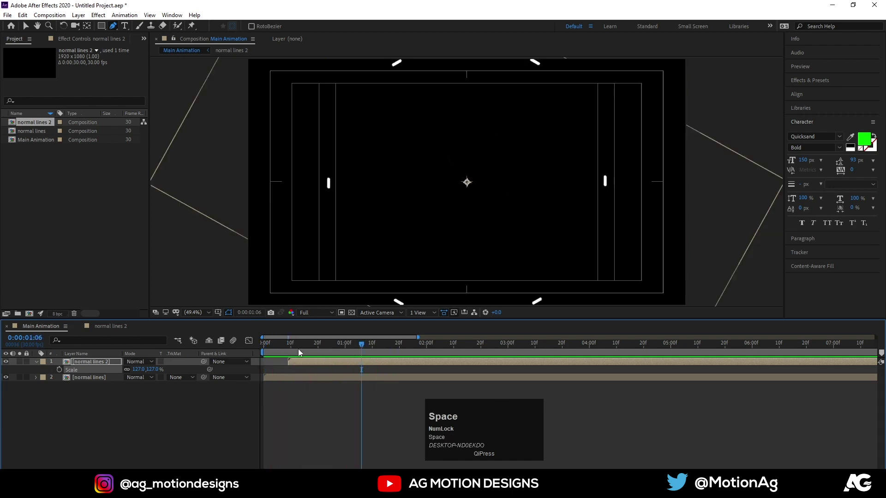
Delay the wavy-line layer's in-point to stagger the two bursts.
left_click(303, 350)
key("[")
key("space")
left_click(288, 385)
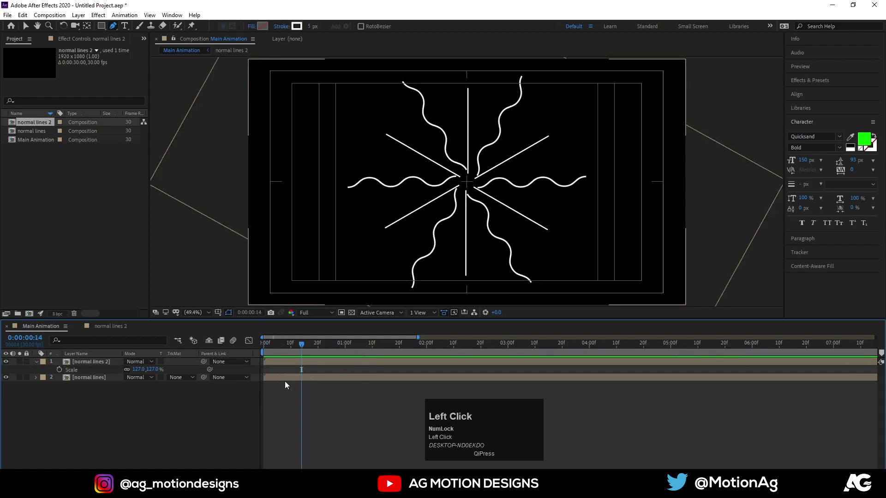
key("space")
left_click(273, 350)
key("space")
left_click(231, 404)
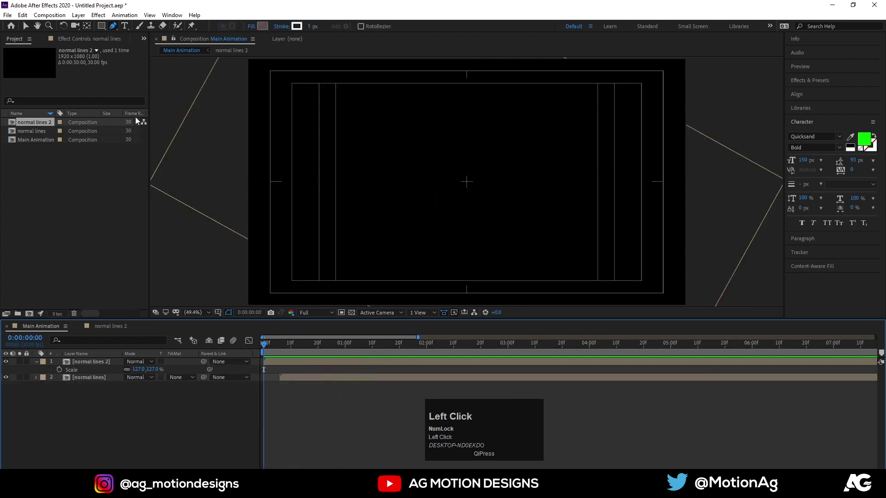
Draw a small outlined square, triangle and circle on separate layers, anchored and aligned to the frame centre.
left_click_drag(105, 29, 77, 363)
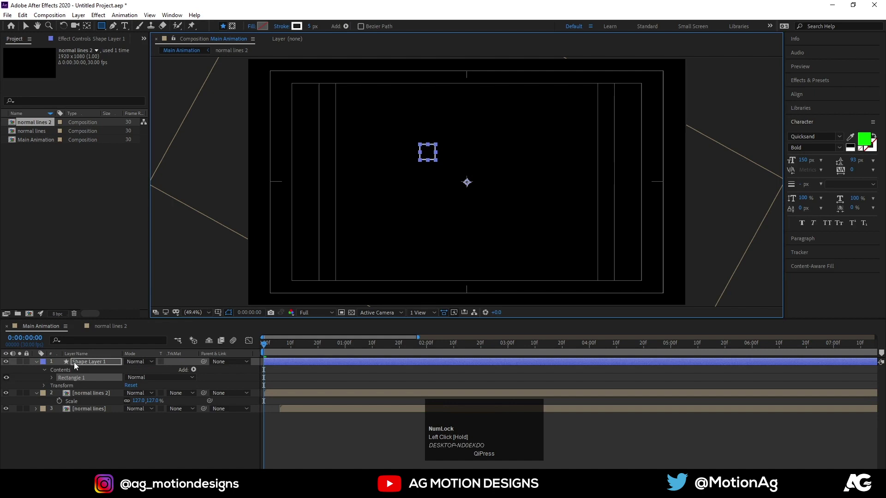
key("ctrl+alt+Home")
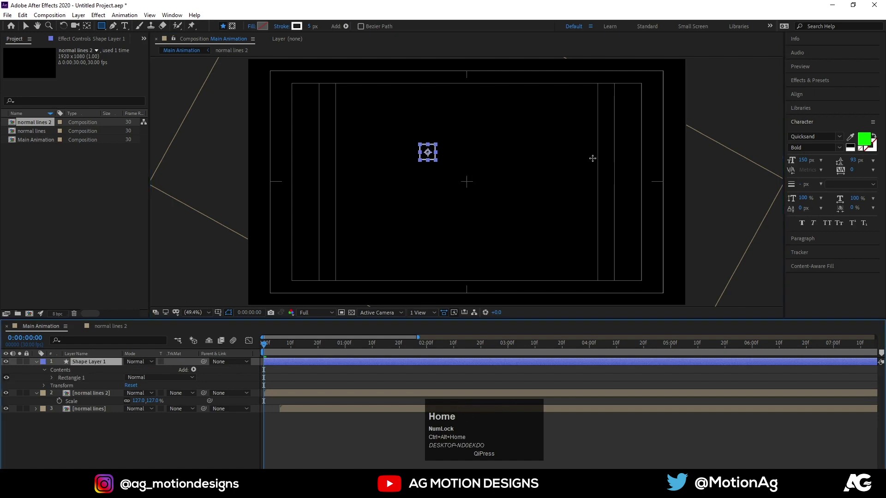
left_click_drag(808, 98, 470, 186)
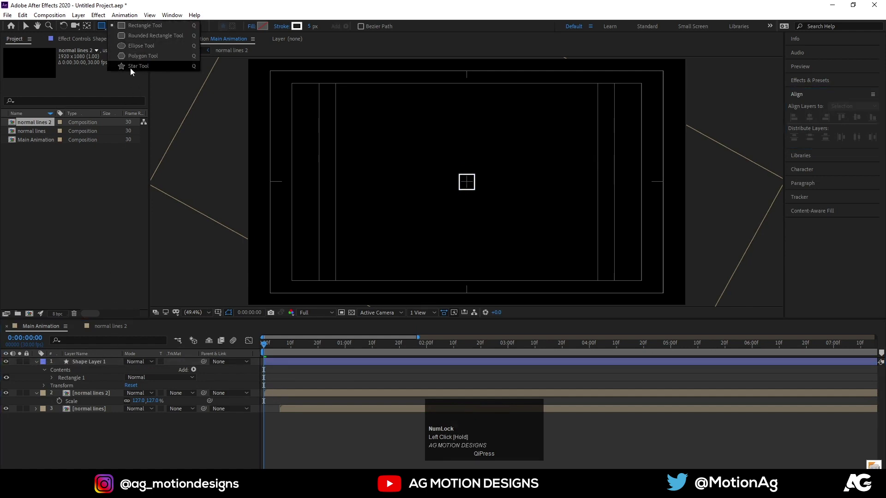
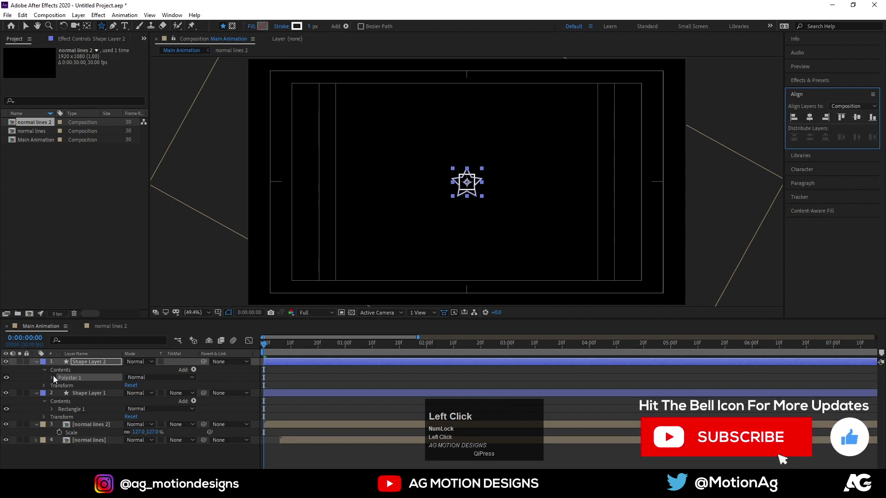
left_click_drag(54, 378, 296, 374)
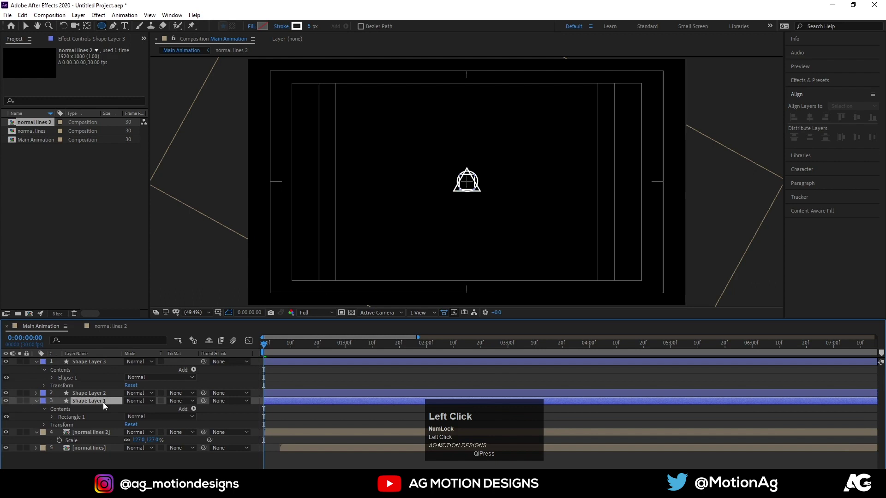
Keyframe the three shapes' Scale from 0% up to 100% over the opening frames.
left_click(88, 364)
key("ctrl+alt+Home")
key("p")
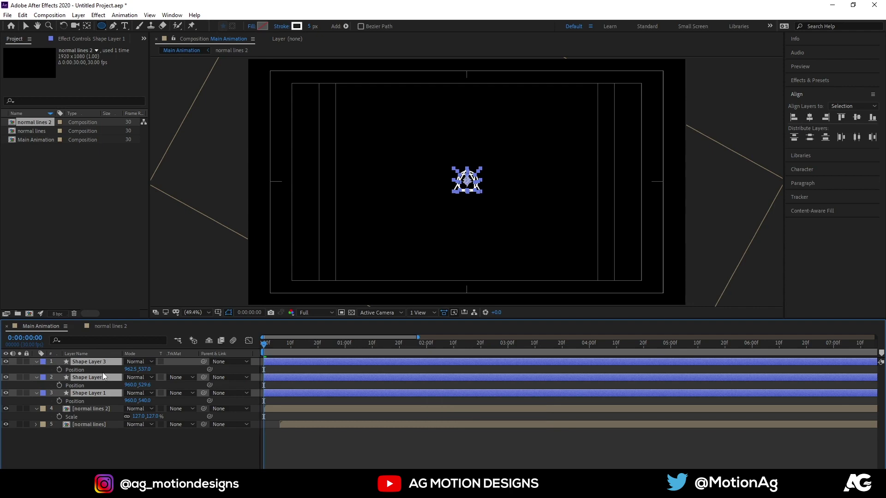
key("s")
left_click(61, 371)
key("space")
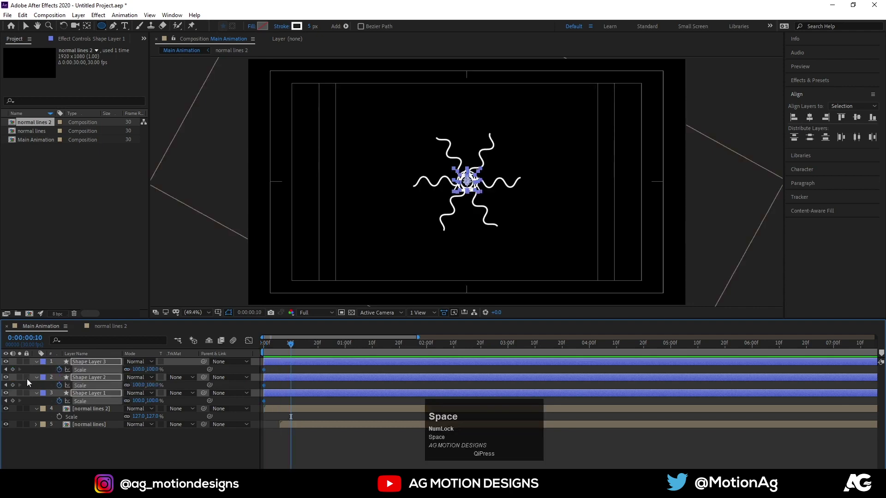
left_click(16, 374)
key("j")
left_click(139, 371)
key("Return")
Easy-ease the scale keyframes and steepen the speed graph so the shapes pop up.
left_click(310, 403)
key("F9")
left_click(254, 346)
key("=")
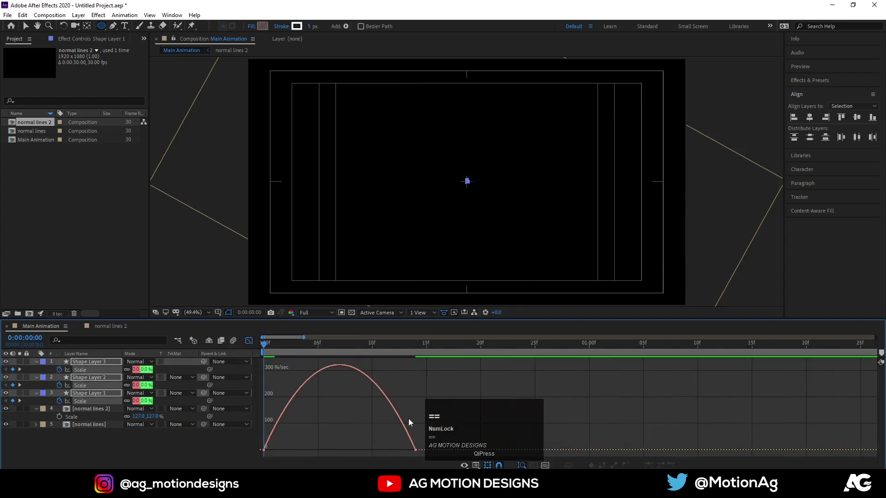
left_click_drag(375, 427, 251, 342)
Add starting Position keyframes to the three shapes.
key("p")
left_click(64, 372)
key("-")
key("space")
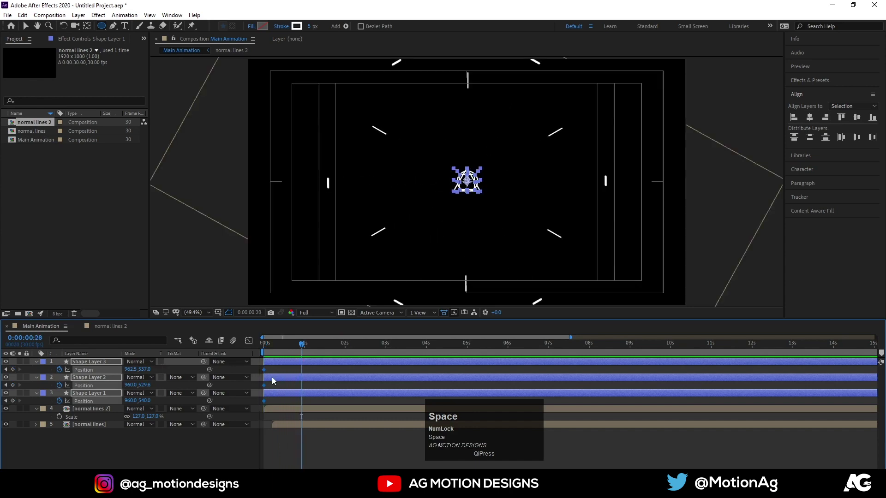
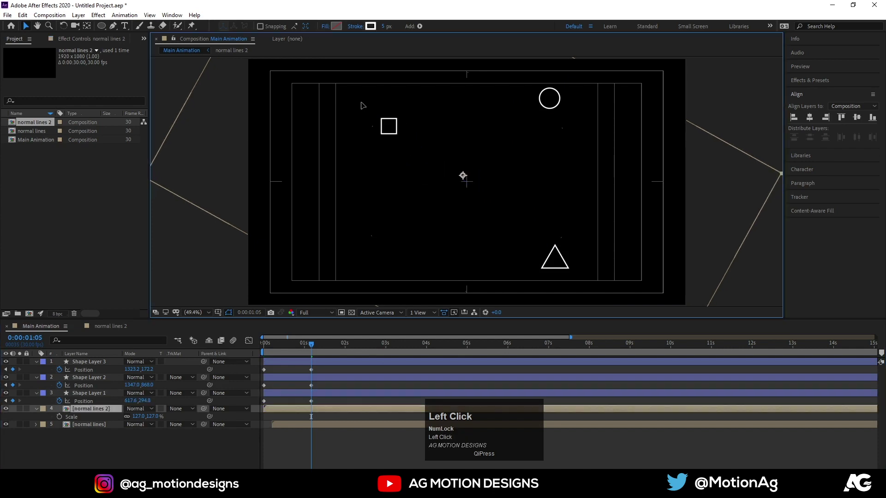
Send the square toward the top-left, then duplicate the three shapes and reposition the copies.
key("ctrl+z")
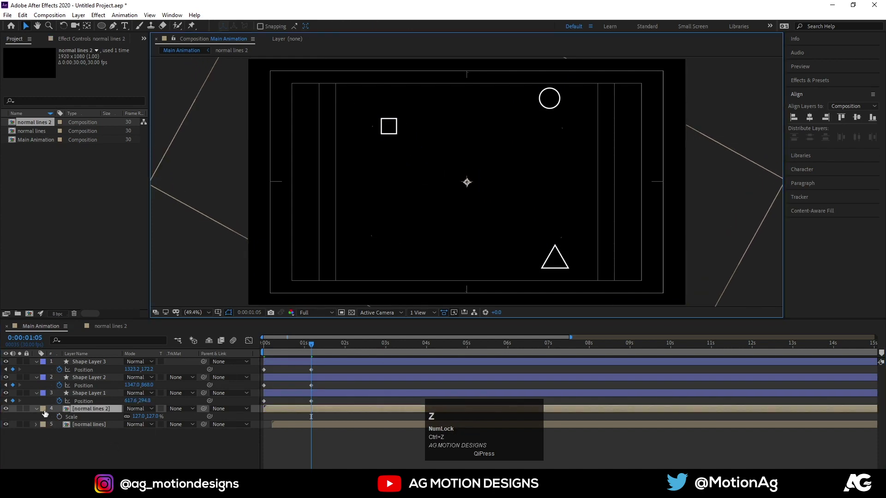
left_click_drag(29, 409, 98, 362)
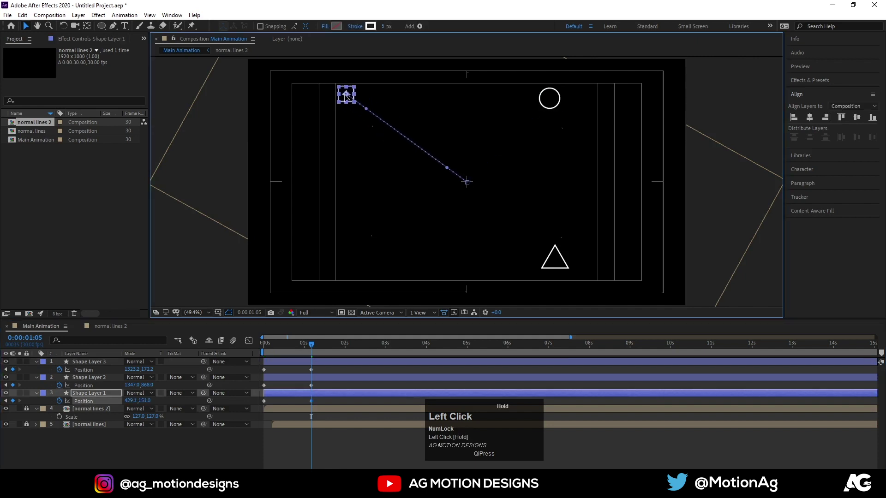
key("ctrl+d")
left_click_drag(85, 389, 291, 367)
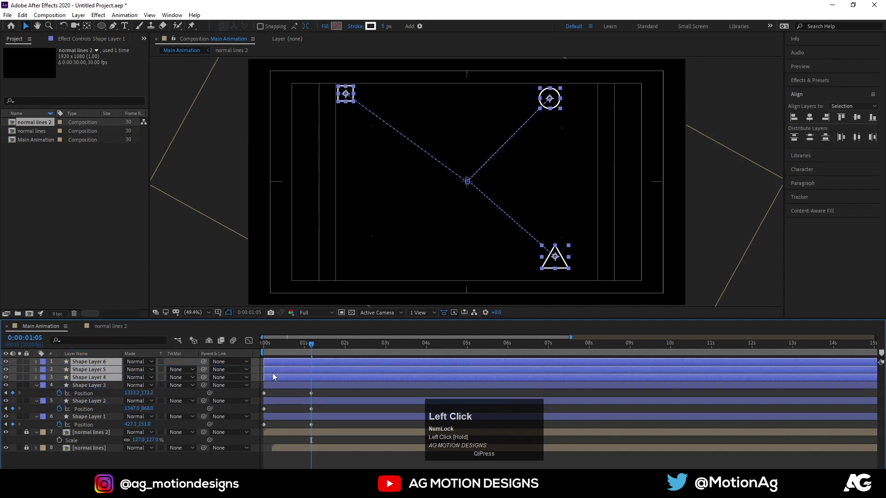
key("u")
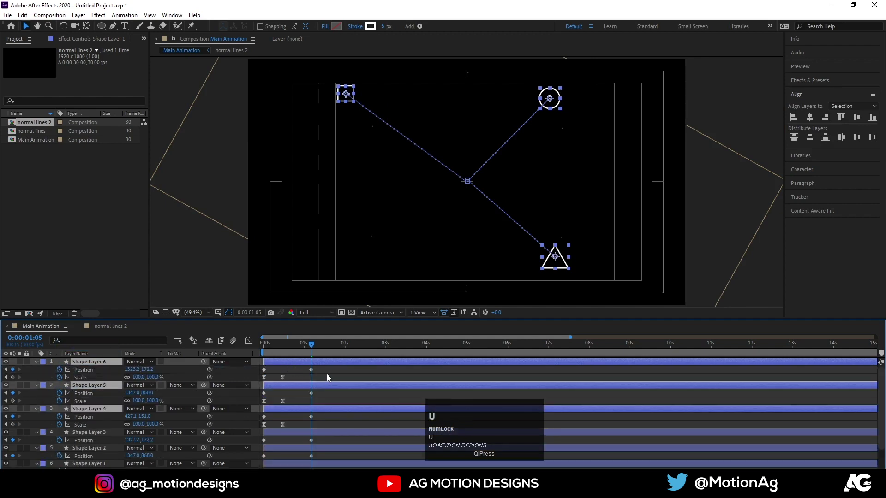
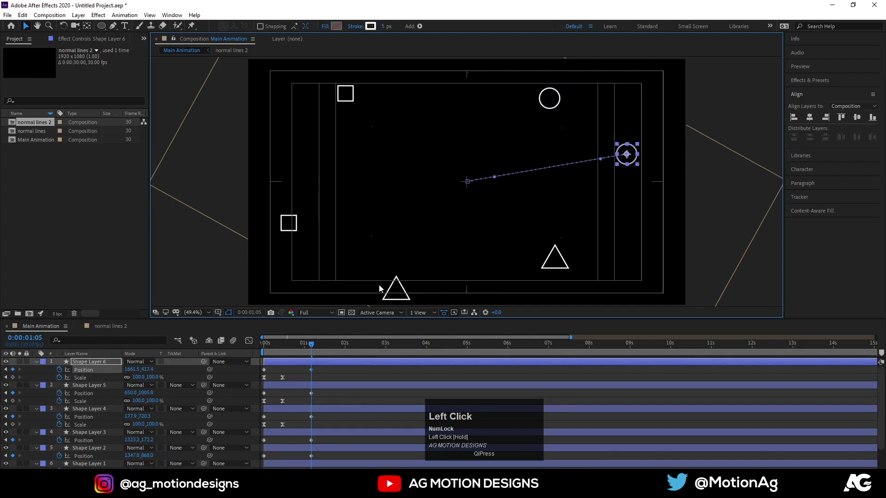
Duplicate the shapes a second time and drag those copies to their own end spots.
key("ctrl+d")
left_click_drag(93, 395, 264, 375)
key("u")
left_click_drag(337, 377, 274, 451)
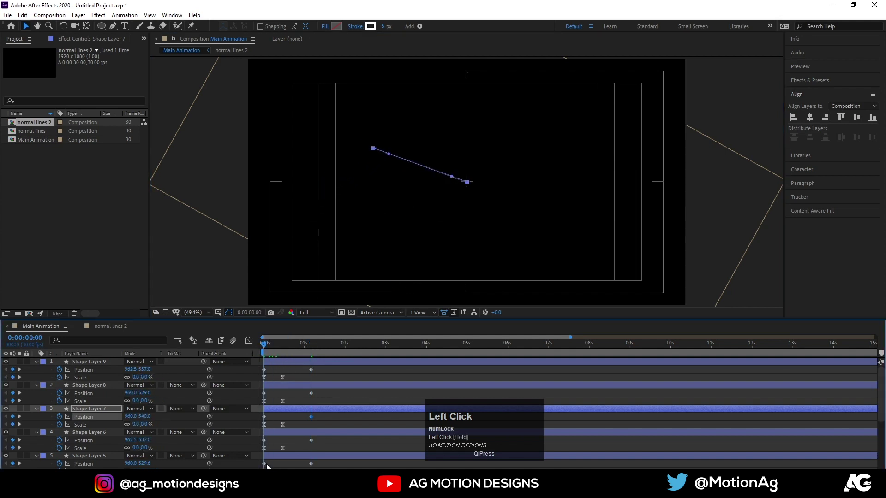
Select all nine shape layers and reveal their Rotation property.
scroll("down", 3)
left_click(276, 444)
scroll("up", 3)
left_click(279, 362)
key("r")
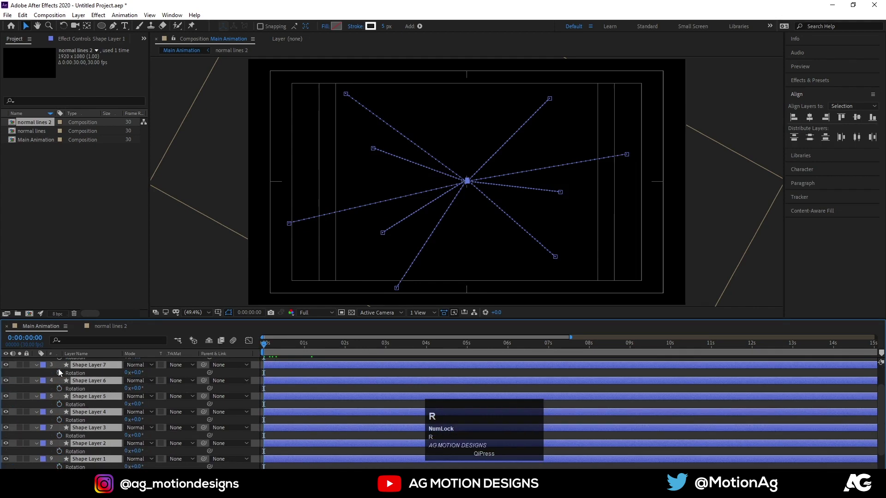
Keyframe Rotation from 0 at the start to 1x+0° at about 1 second.
left_click(61, 375)
type("ukk")
left_click(127, 390)
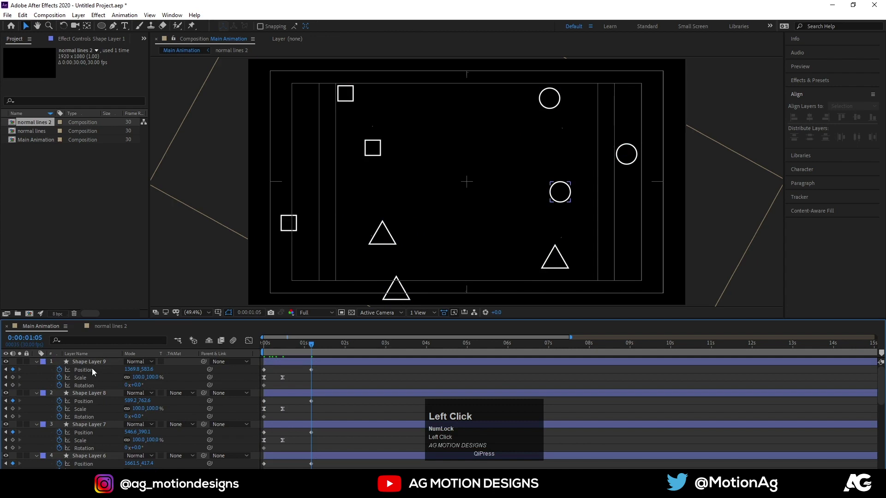
scroll("down", 3)
left_click(83, 421)
left_click(128, 444)
key("Return")
left_click(275, 349)
key("space")
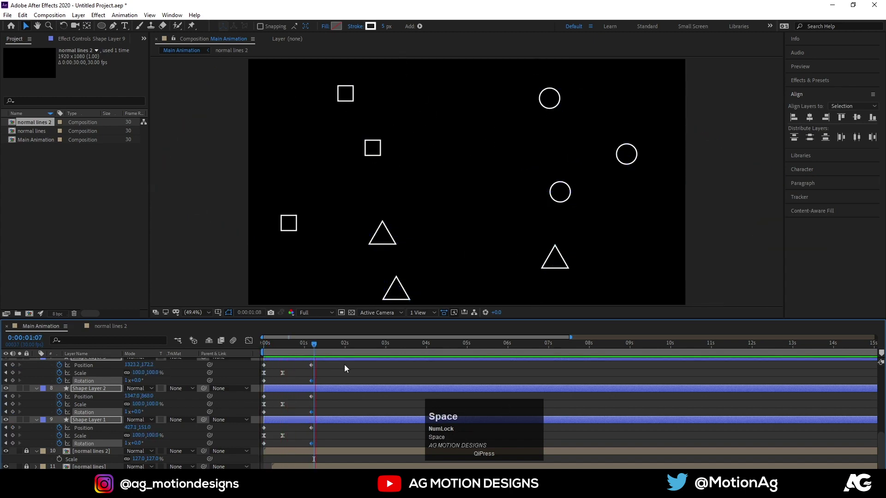
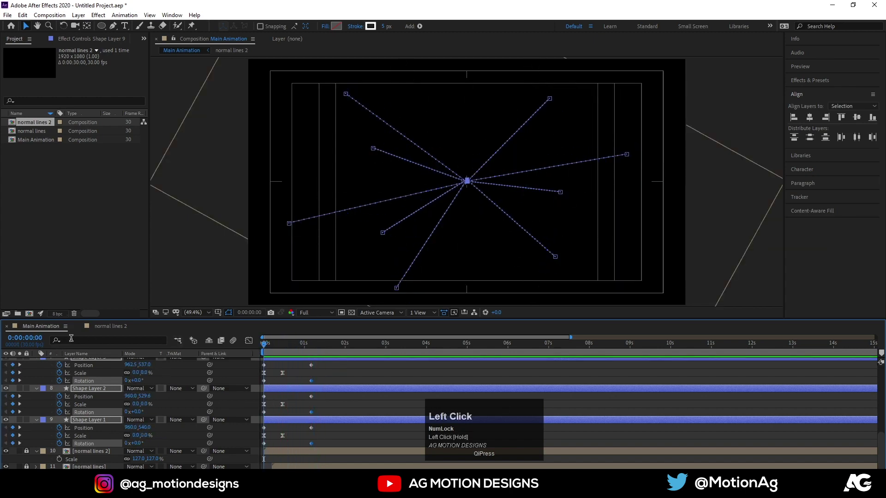
Add a first Stroke Width keyframe on the circle (Shape Layer 9) and preview it.
type("str")
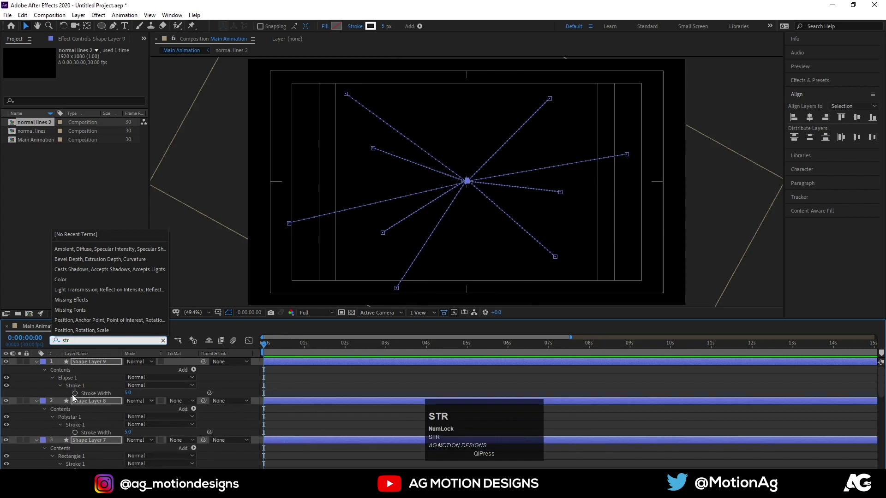
left_click(78, 398)
key("space")
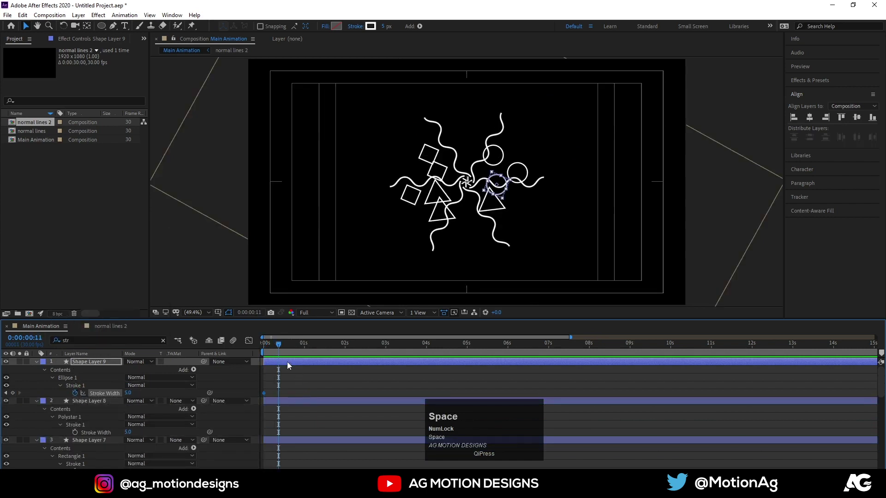
left_click_drag(276, 354, 189, 386)
key("space")
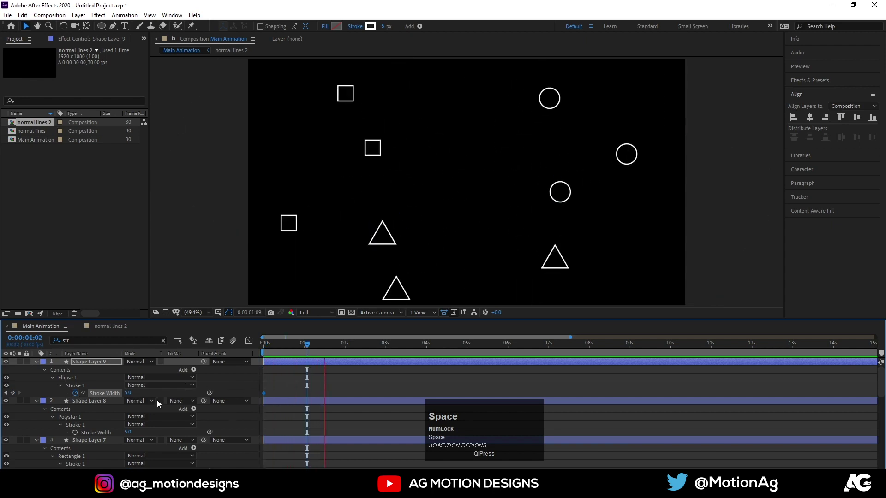
left_click(313, 390)
Set the circle's stroke width to 0 at frame 0 and 20 at frame 11, then preview.
key("u")
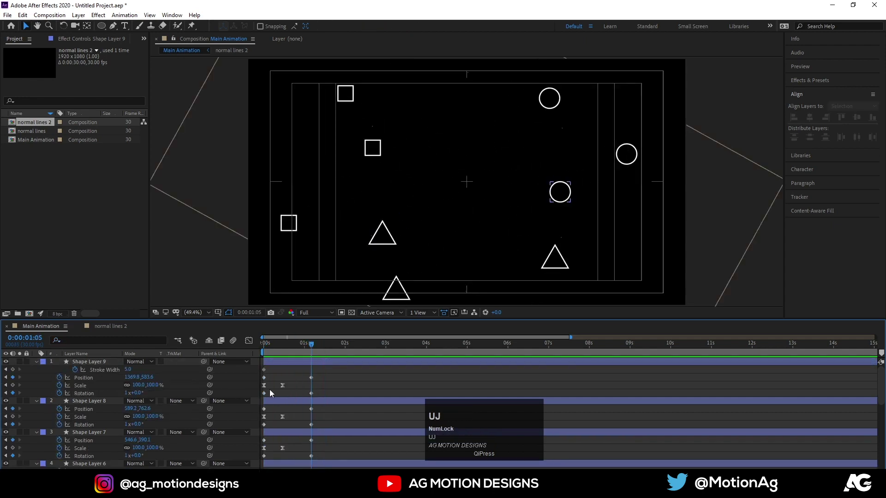
left_click(131, 372)
key("Return")
left_click_drag(300, 351, 109, 373)
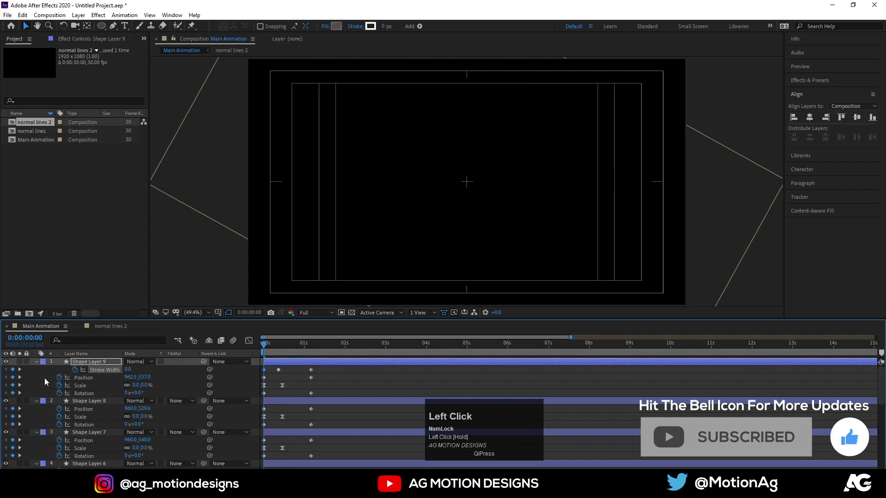
key("k")
left_click(178, 375)
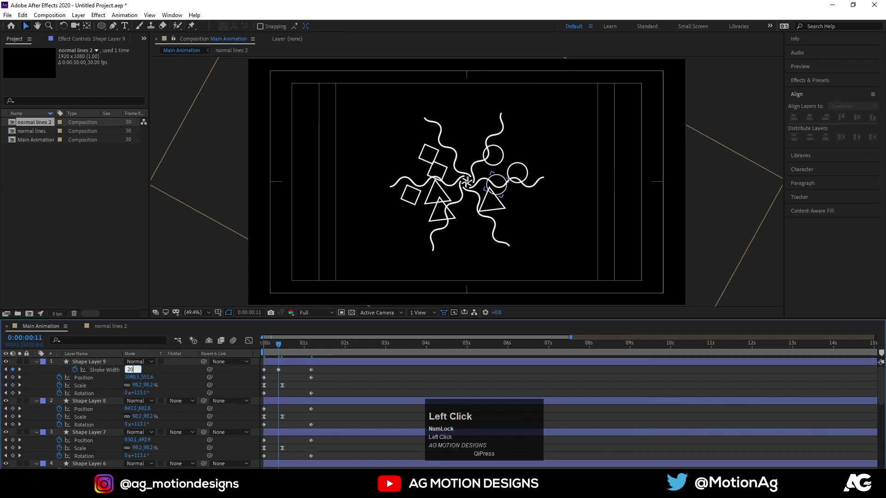
key("Return")
key("space")
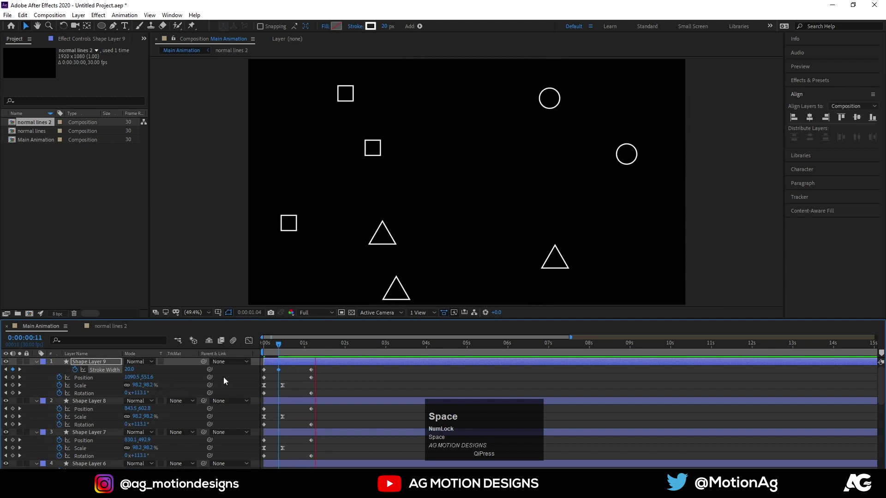
left_click(281, 349)
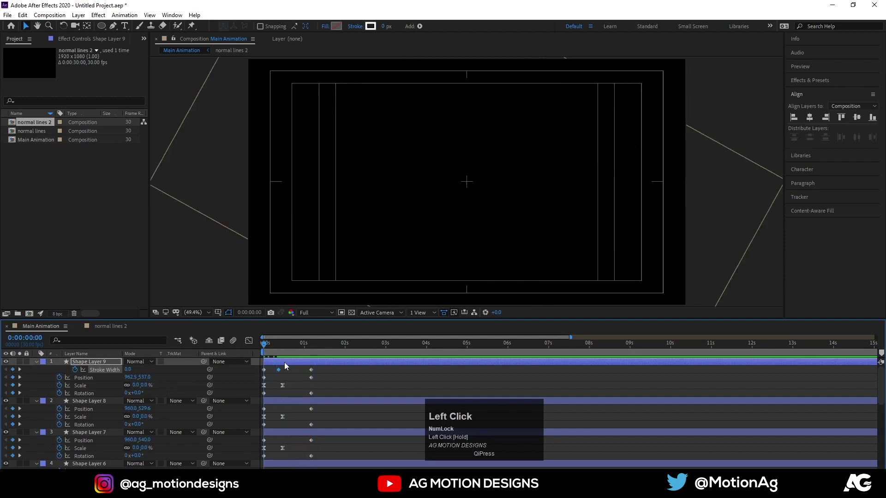
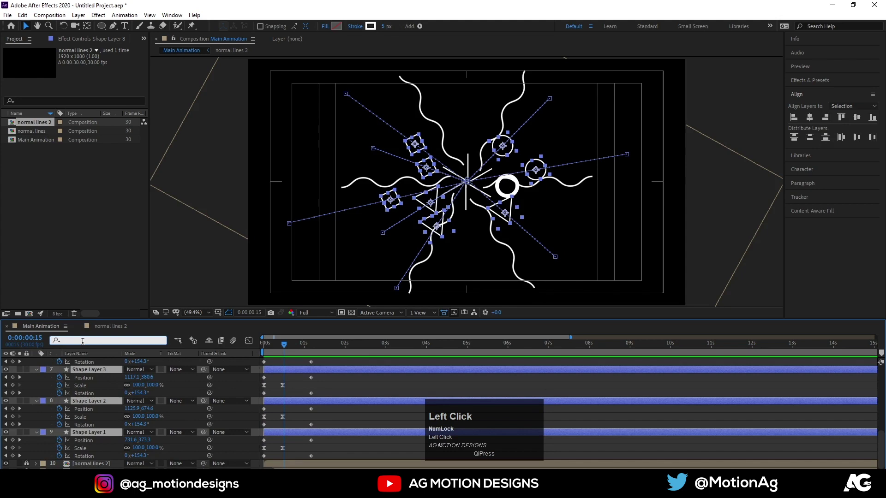
Filter to Stroke Width and paste the circle's stroke keyframes onto the polygon.
type("str")
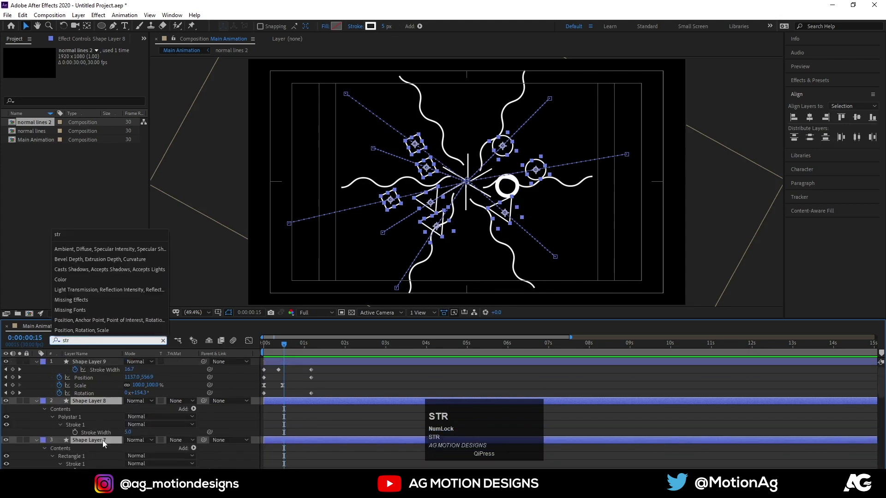
left_click(272, 351)
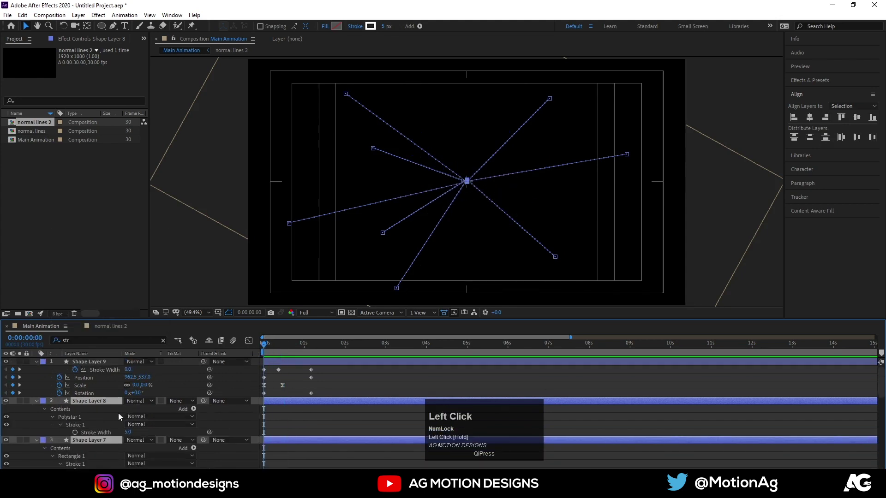
scroll("down", 3)
left_click(109, 413)
key("ctrl+v")
key("space")
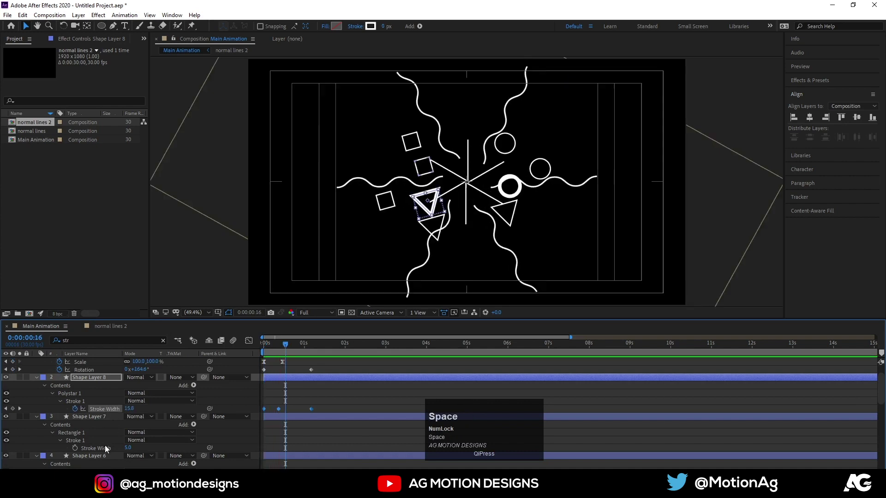
left_click_drag(275, 338, 278, 433)
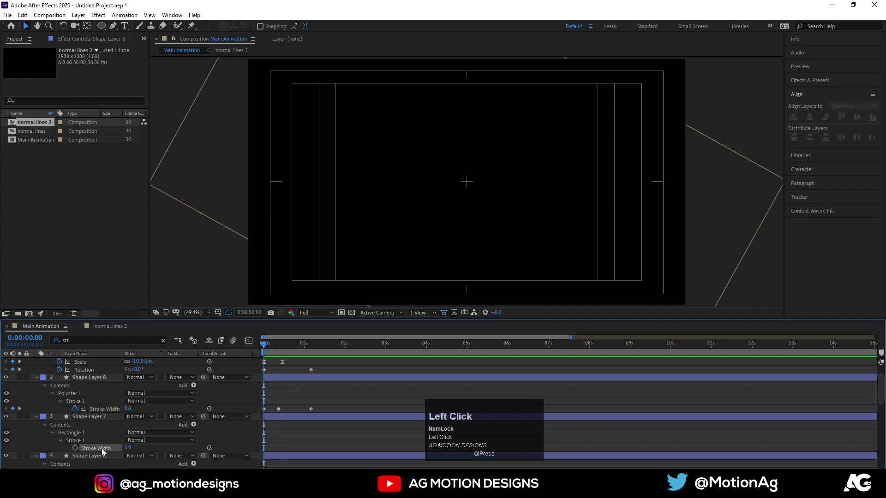
Paste the same Stroke Width keyframes onto each remaining shape layer.
key("ctrl+v")
scroll("down", 3)
left_click(101, 423)
key("ctrl+v")
scroll("down", 3)
left_click(104, 412)
key("ctrl+v")
scroll("down", 3)
left_click(104, 404)
key("ctrl+v")
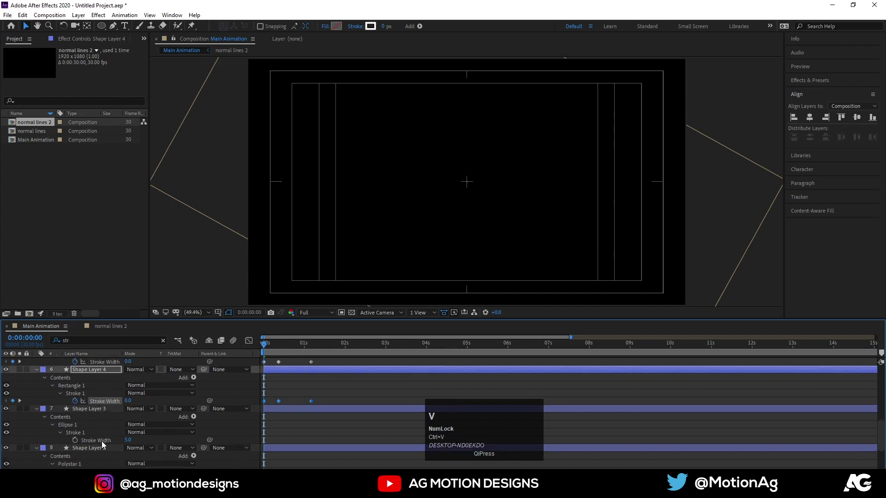
left_click(105, 445)
key("ctrl+v")
scroll("down", 3)
left_click(102, 458)
key("ctrl+v")
scroll("down", 3)
left_click(102, 452)
key("ctrl+v")
key("space")
left_click(327, 451)
key("u")
Easy-ease all burst keyframes (F9) and steepen their influence in the Graph Editor.
scroll("down", 3)
left_click_drag(322, 453, 210, 213)
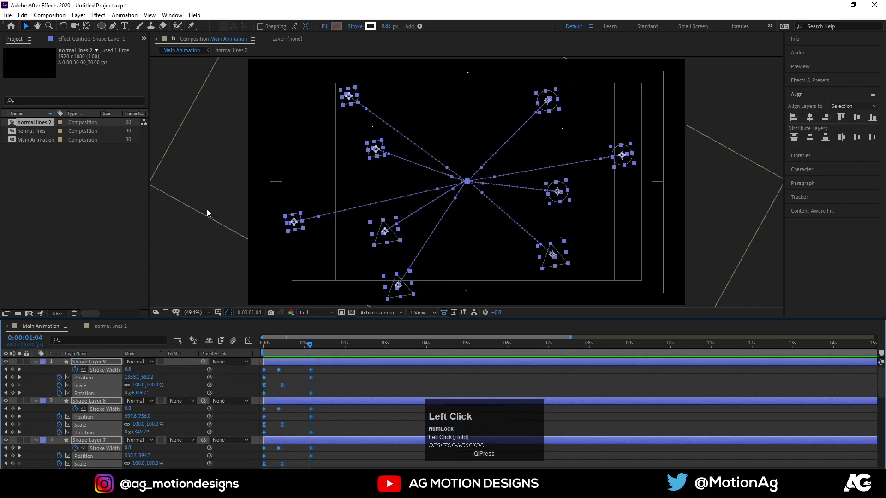
key("F9")
left_click_drag(248, 340, 269, 346)
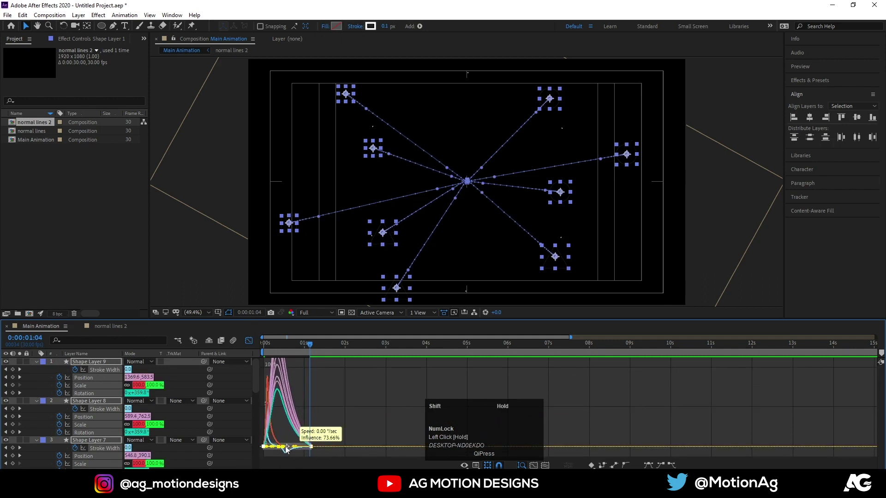
left_click(269, 346)
key("space")
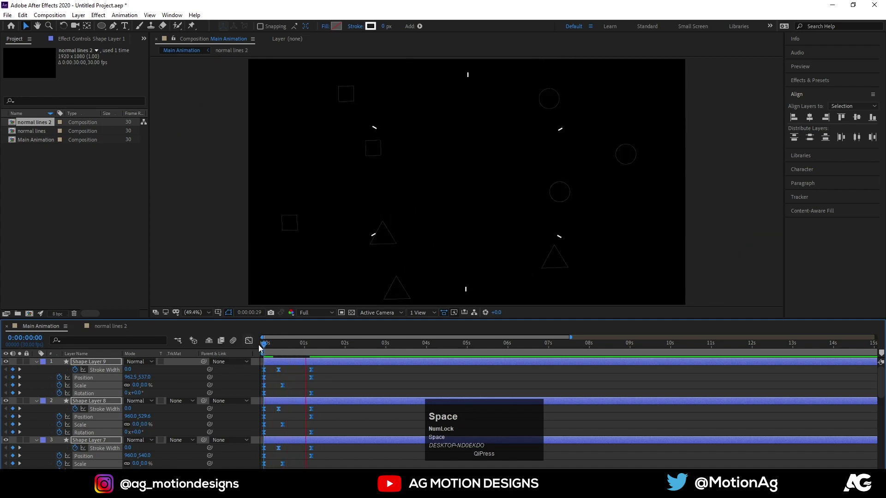
Collapse the layer properties and zoom the timeline into the first seconds.
left_click(292, 350)
key("space")
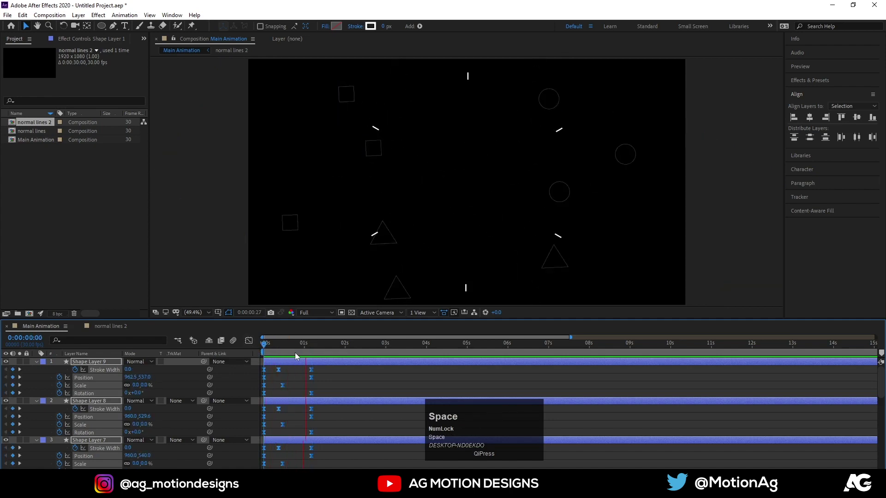
left_click_drag(287, 351, 272, 358)
key("u")
key("space")
key("[")
left_click_drag(265, 351, 276, 356)
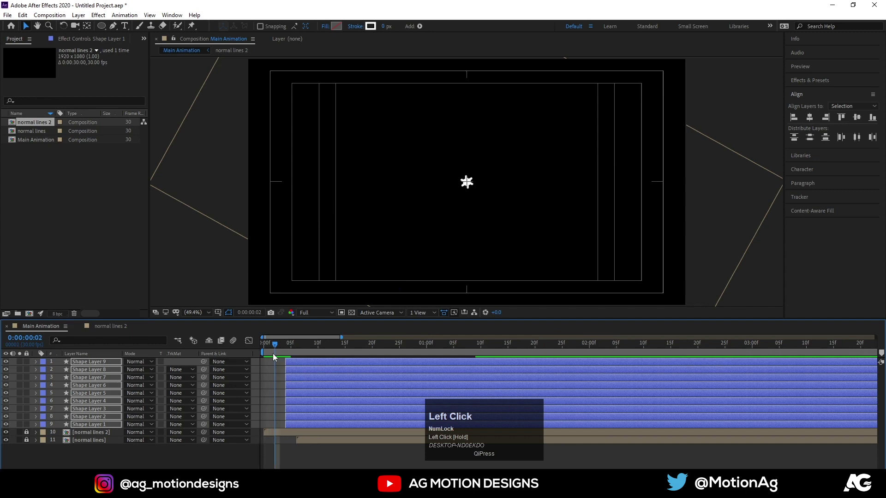
key("[")
Offset each shape layer's In point a frame or two later than the previous one.
left_click(305, 461)
key("Page_Down")
left_click(286, 420)
key("[")
key("Page_Down")
left_click(286, 410)
key("[")
key("Page_Down")
left_click(288, 403)
key("[")
key("Page_Down")
left_click(293, 395)
key("[")
key("Page_Down")
left_click(295, 388)
key("[")
key("Page_Down")
left_click(297, 384)
key("[")
key("Page_Down")
left_click(309, 368)
key("[")
key("Page_Down")
left_click(308, 366)
key("[")
left_click(317, 347)
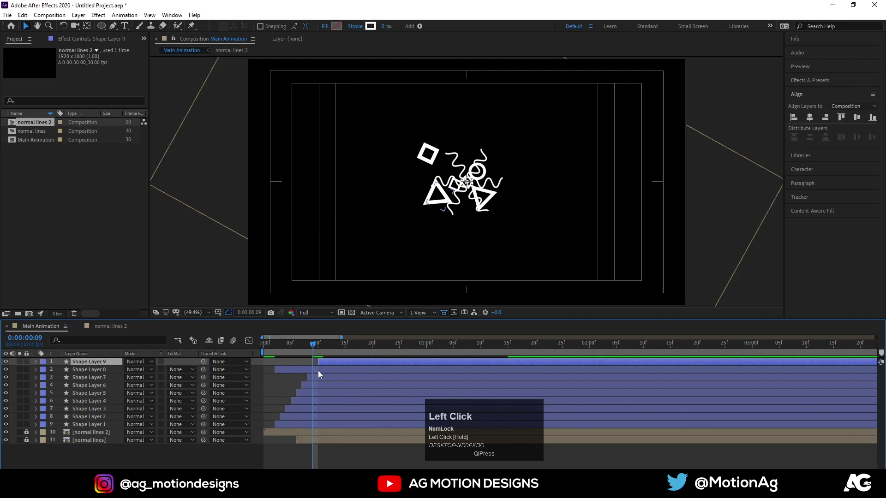
key("[")
Preview the staggered cascade, reorder a few layers, and play it back again.
key("space")
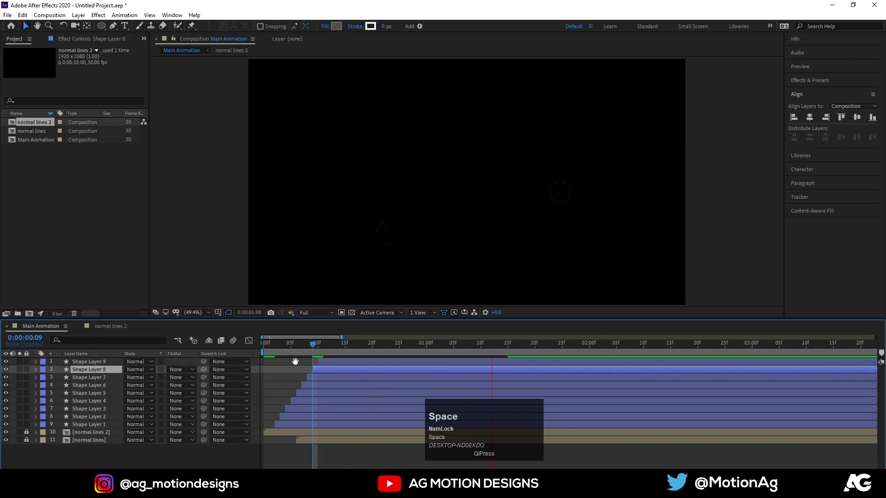
left_click(267, 355)
key("space")
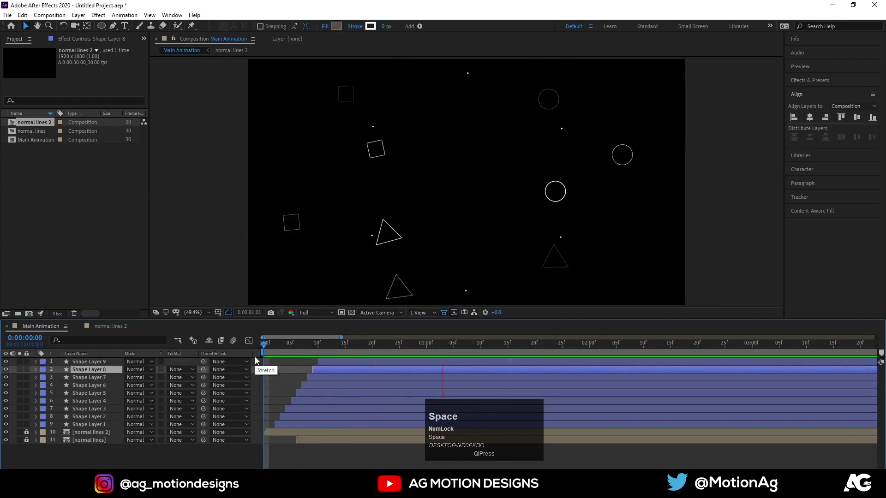
left_click(284, 345)
key("space")
left_click(294, 426)
left_click(332, 367)
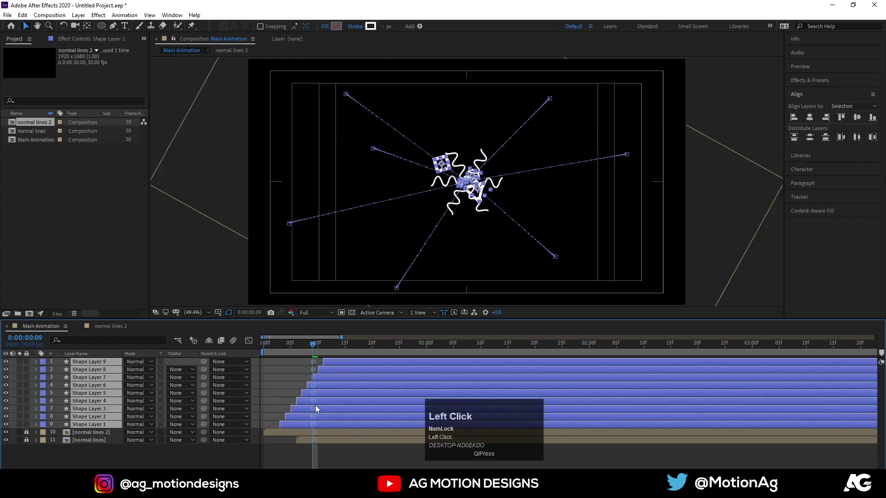
left_click(322, 408)
key("space")
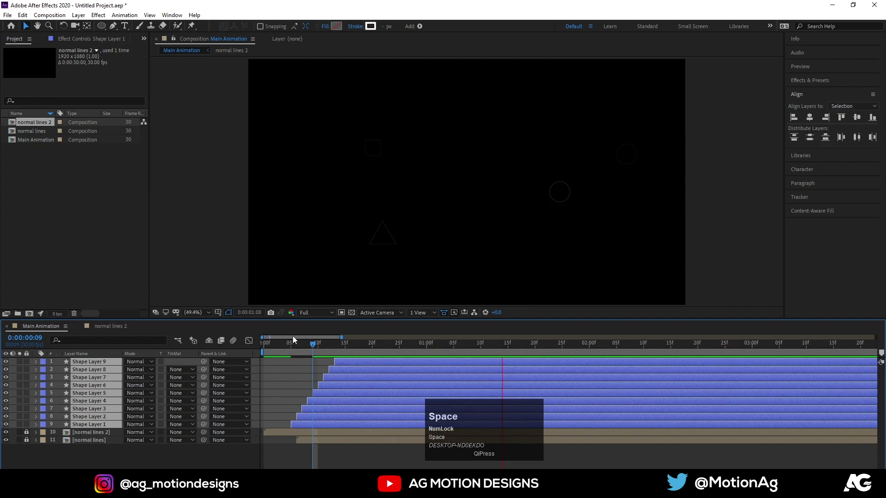
left_click(272, 352)
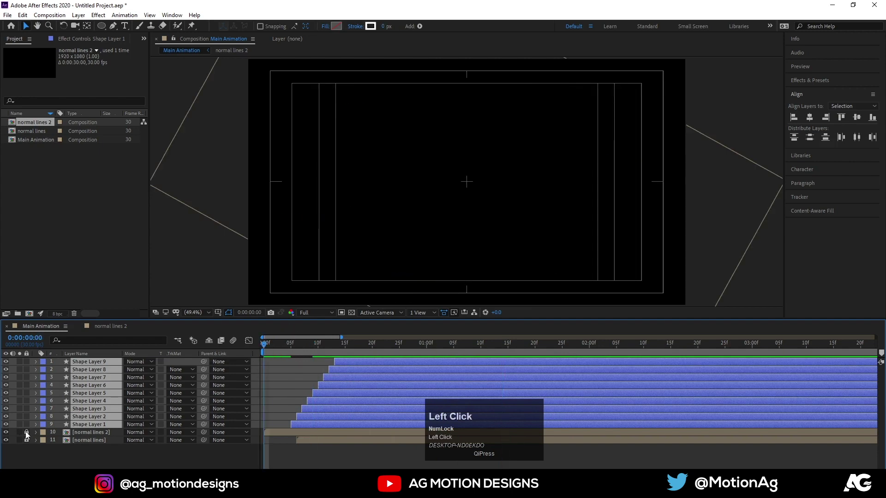
key("space")
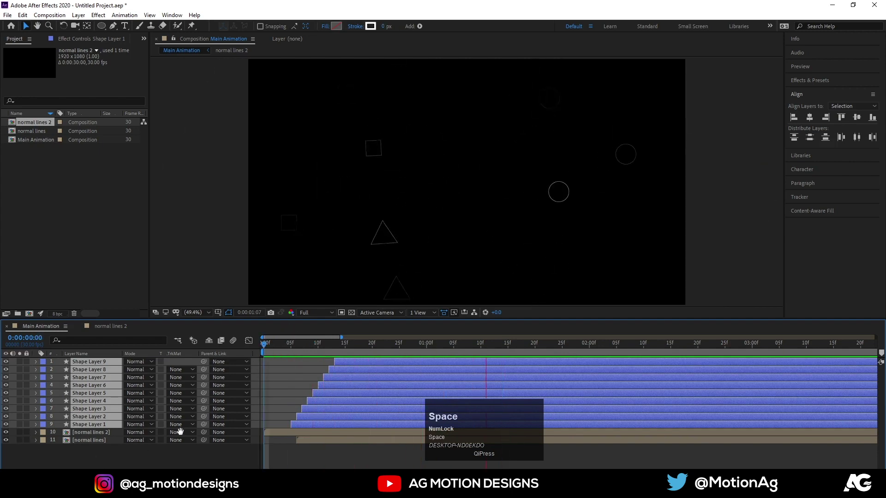
left_click(104, 463)
key("space")
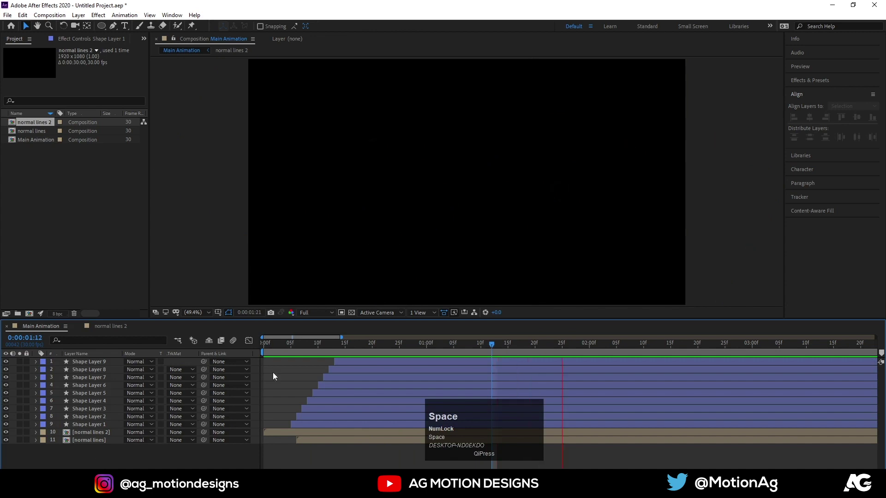
Precompose all the burst layers into a new composition named 'animations'.
left_click(272, 347)
key("ctrl+a")
key("ctrl+shift+c")
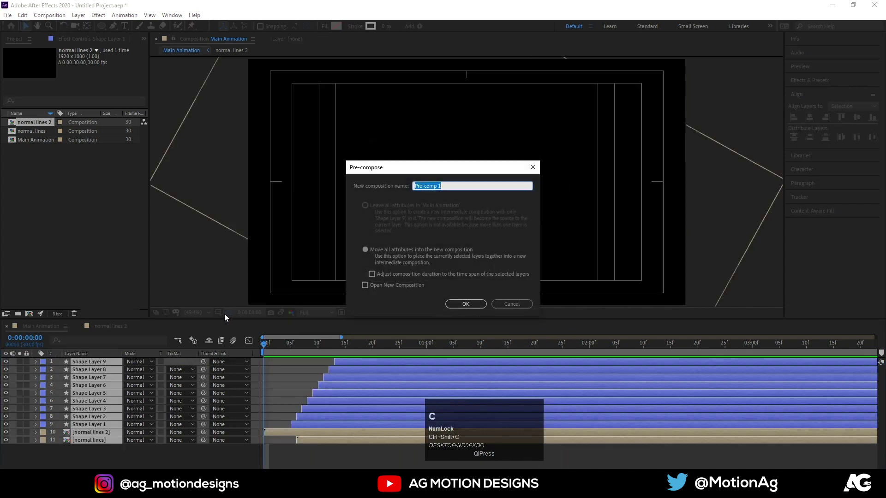
type("animations")
key("Return")
Add the WELCOME title text and set its font to Nexa Bold.
left_click(30, 365)
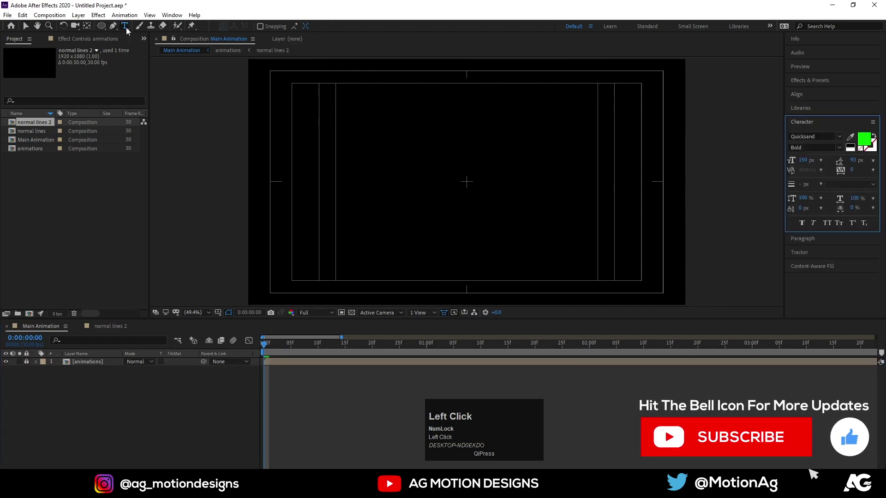
key("shift+w")
key("shift+e")
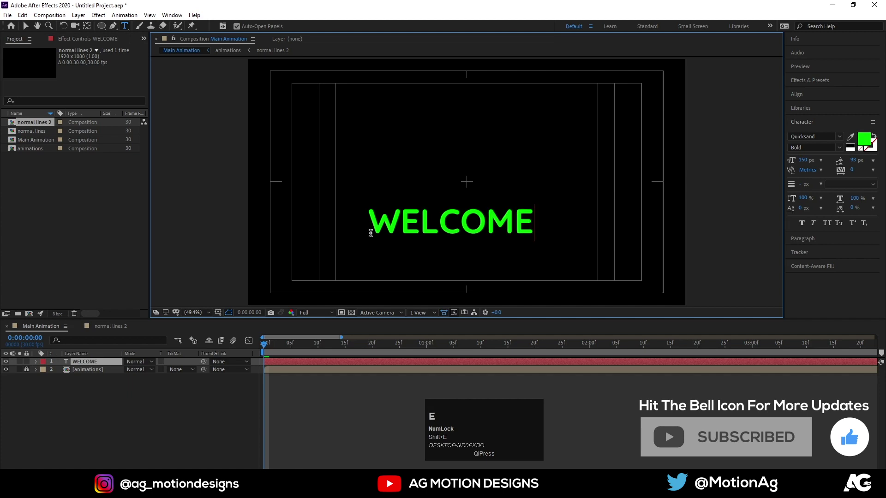
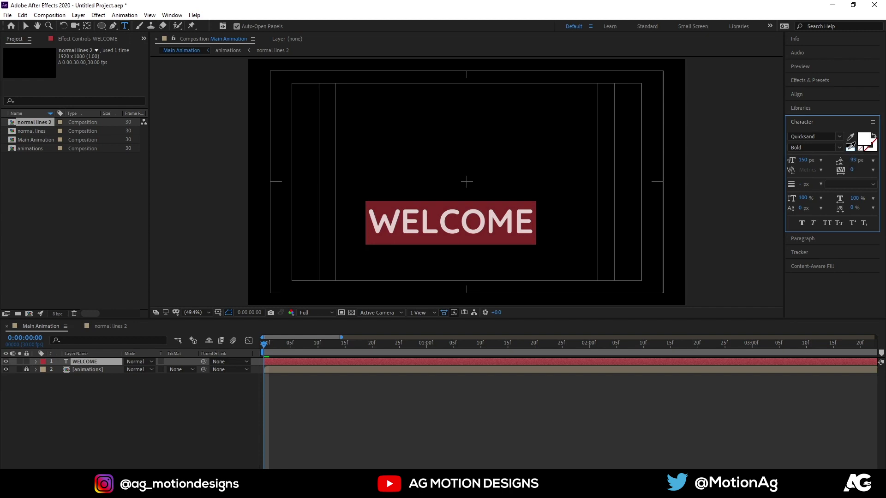
left_click(842, 139)
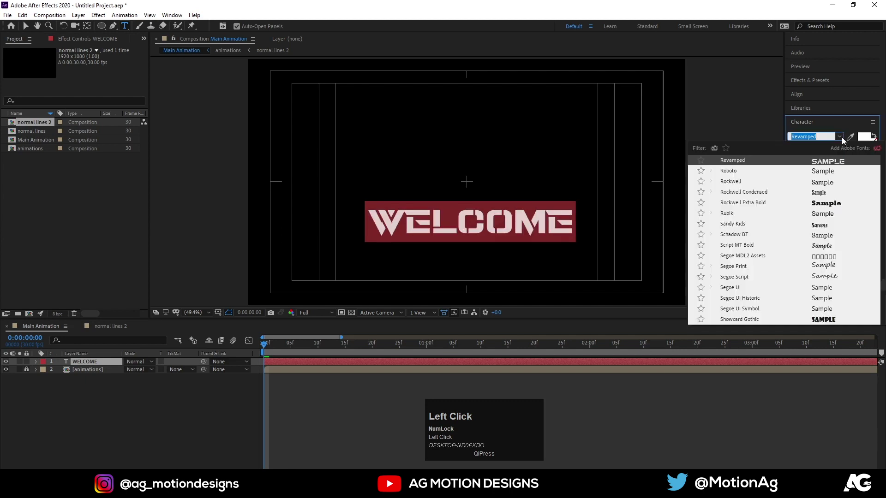
scroll("down", 3)
left_click(822, 260)
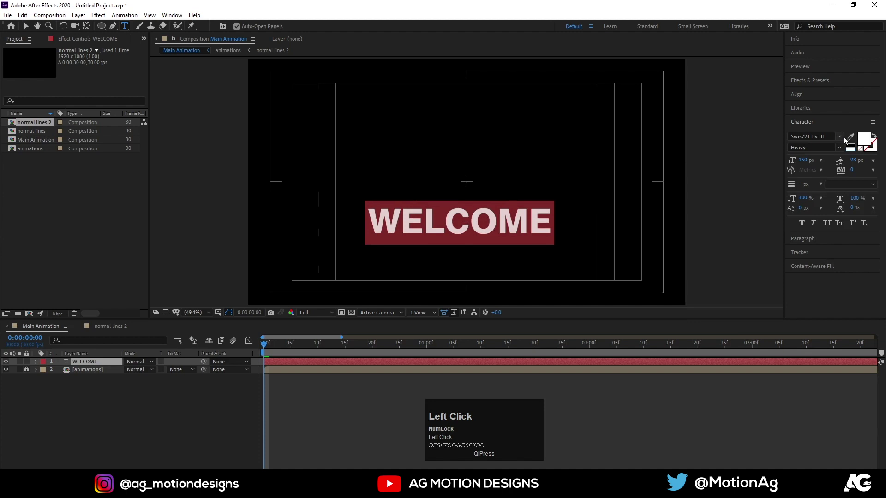
scroll("up", 3)
left_click(830, 186)
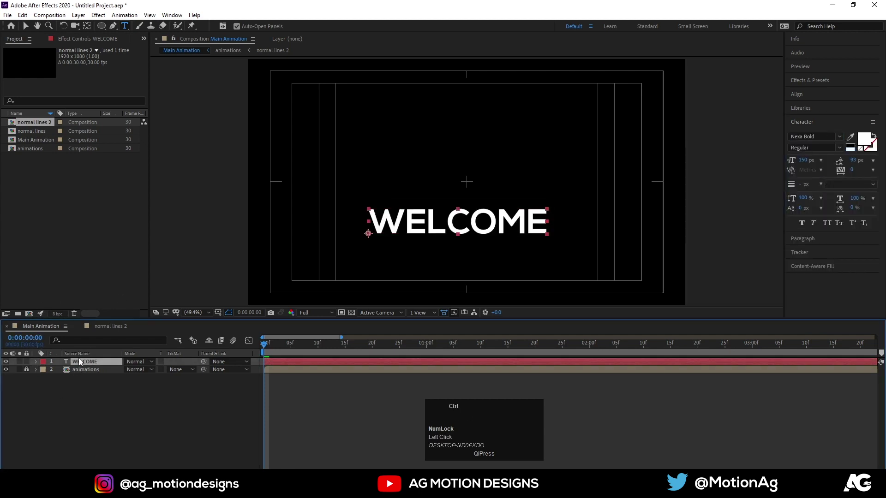
Center the WELCOME title in the composition and scale it up to 135%.
key("ctrl+alt+Home")
left_click(805, 94)
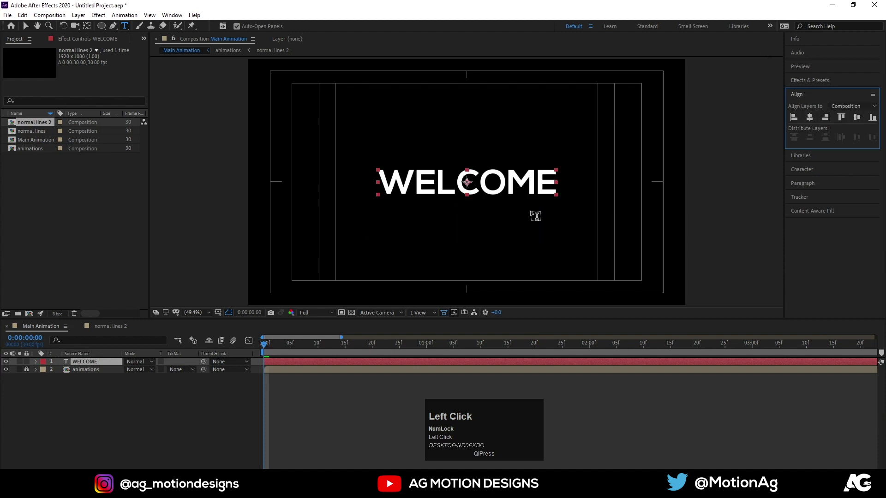
key("s")
left_click_drag(141, 370, 192, 417)
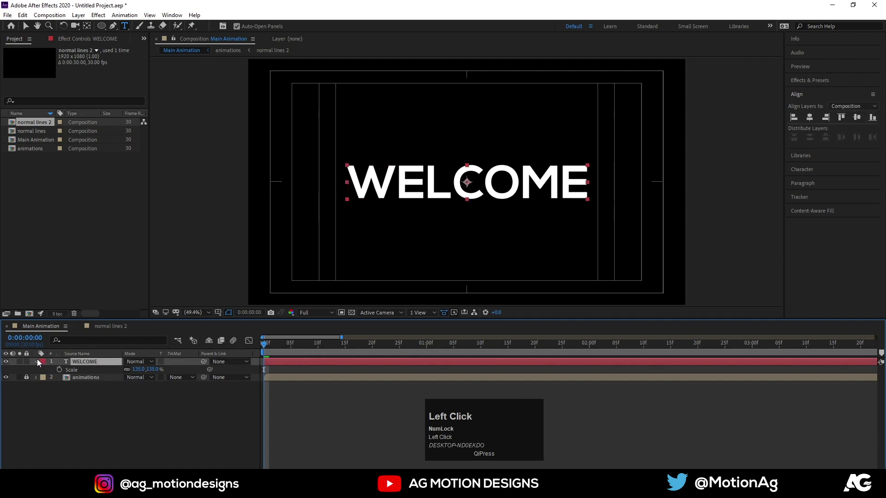
left_click(37, 363)
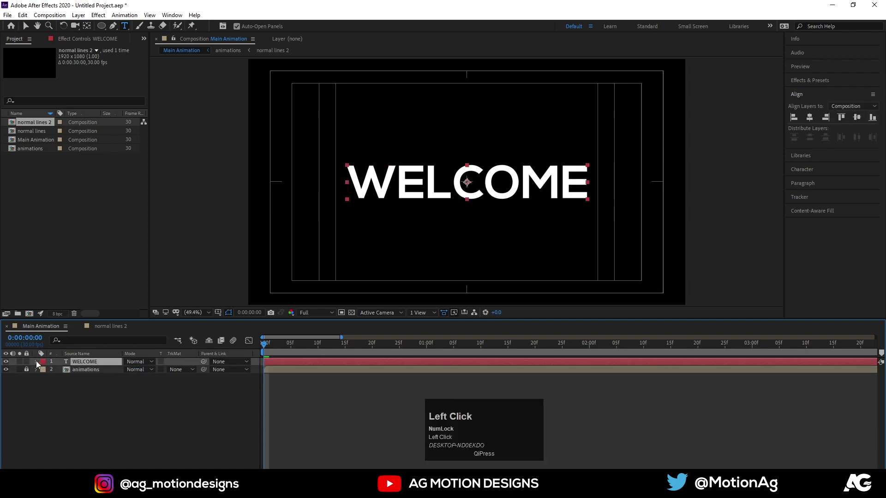
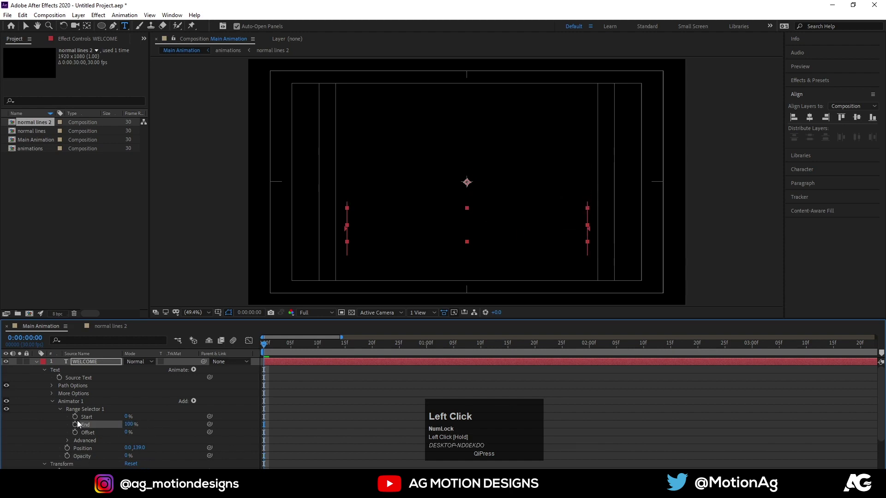
Keyframe the text animator's Range Selector Start 0–100% with Easy Ease, tighten its timing and preview the letter reveal.
key("space")
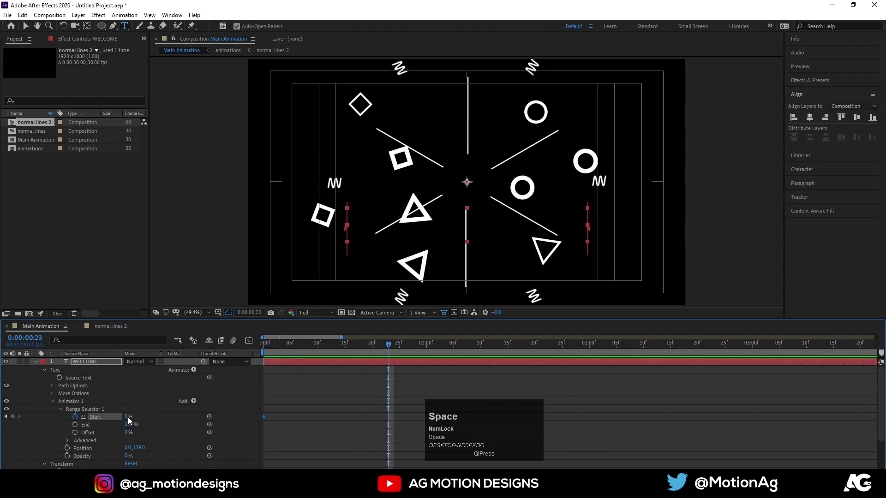
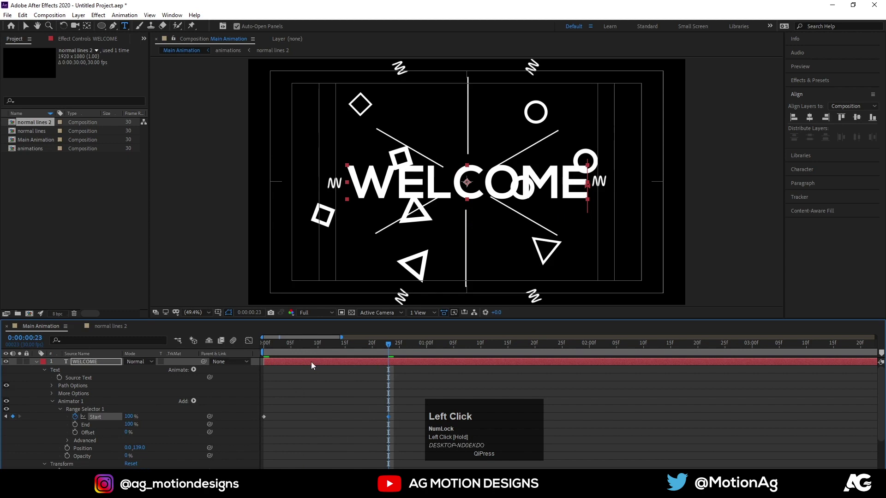
key("F9")
key("space")
left_click_drag(295, 366, 382, 366)
key("space")
left_click(330, 357)
key("space")
left_click(337, 376)
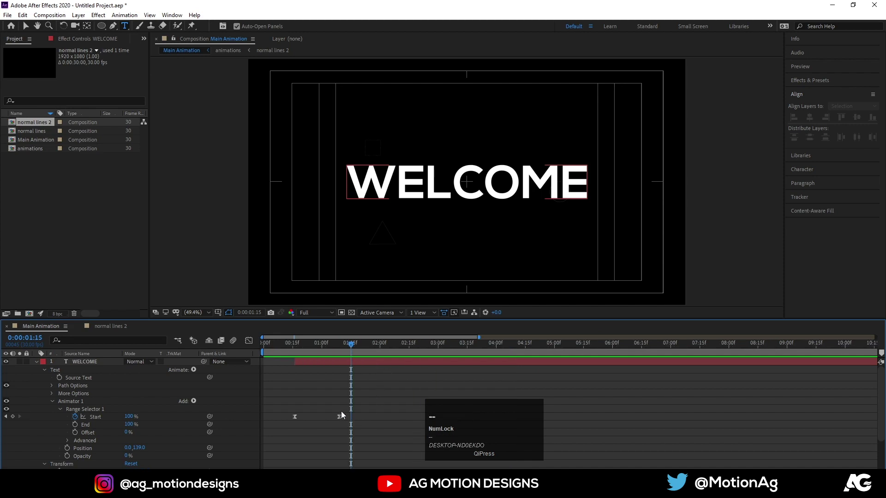
left_click_drag(343, 420, 91, 465)
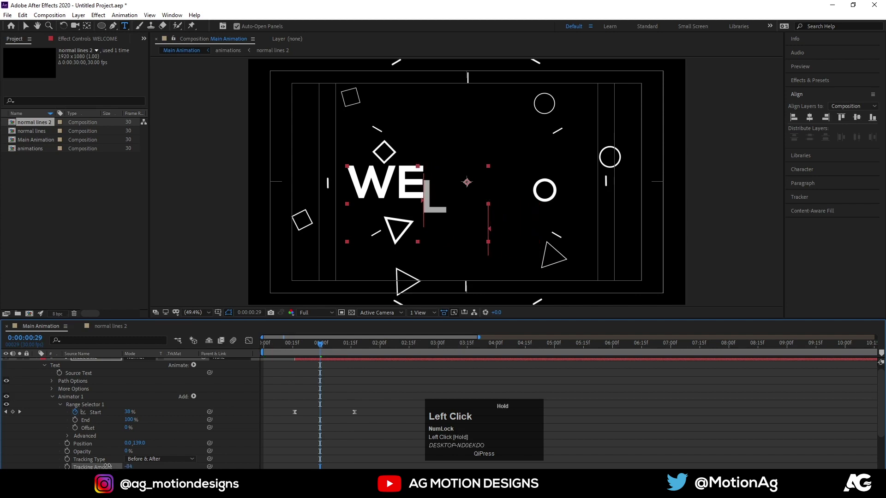
key("space")
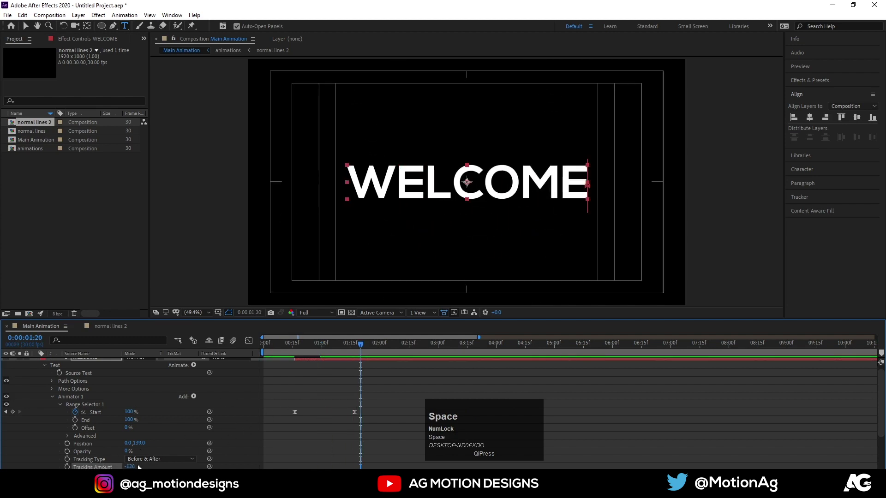
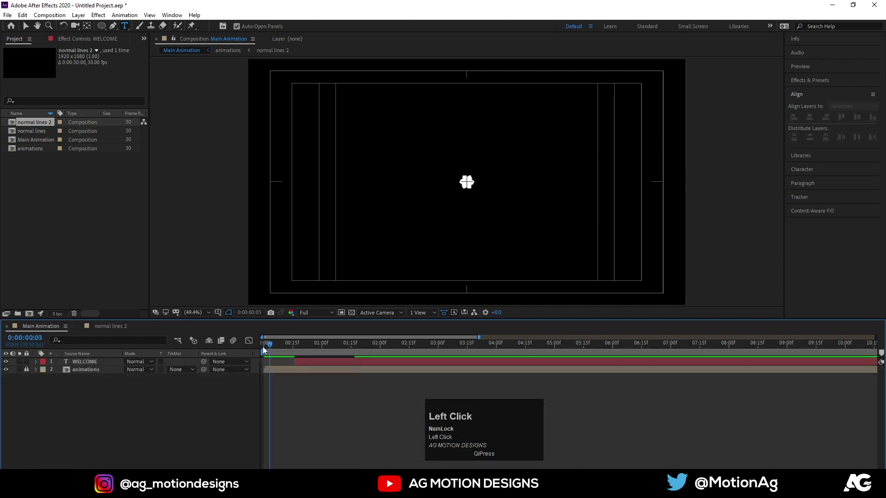
Keyframe the title's Scale from 135% down to 112% between about 2:00 and 2:21 and preview the shrink.
key("space")
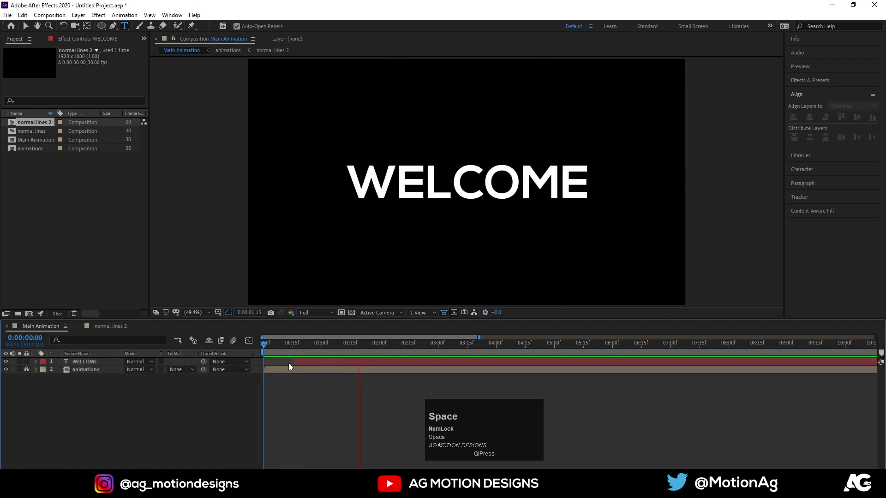
key("space")
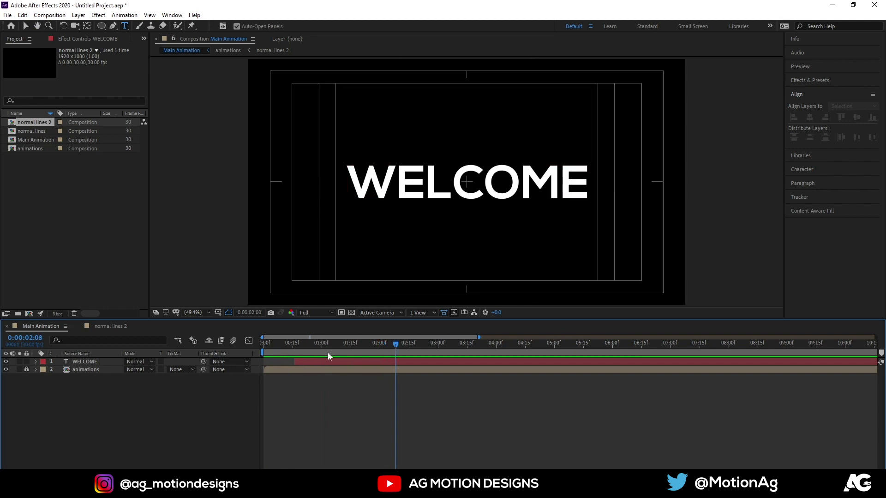
left_click(340, 352)
key("space")
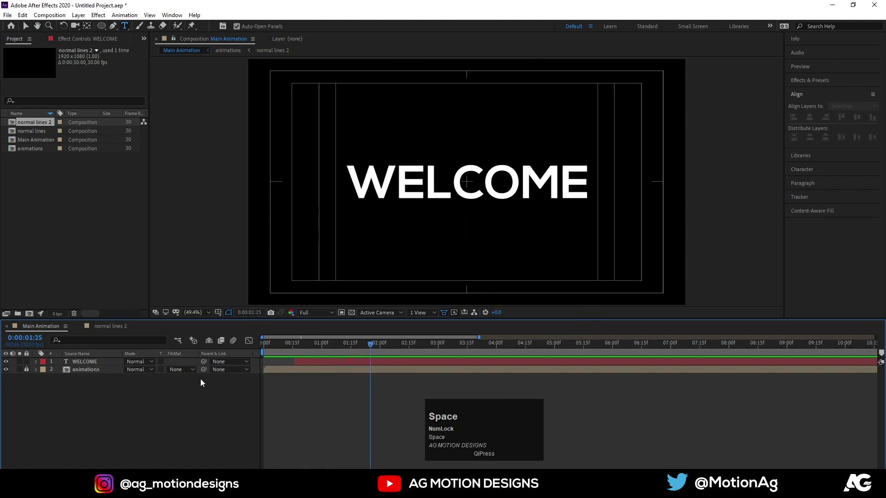
left_click(92, 365)
key("F4")
key("space")
key("s")
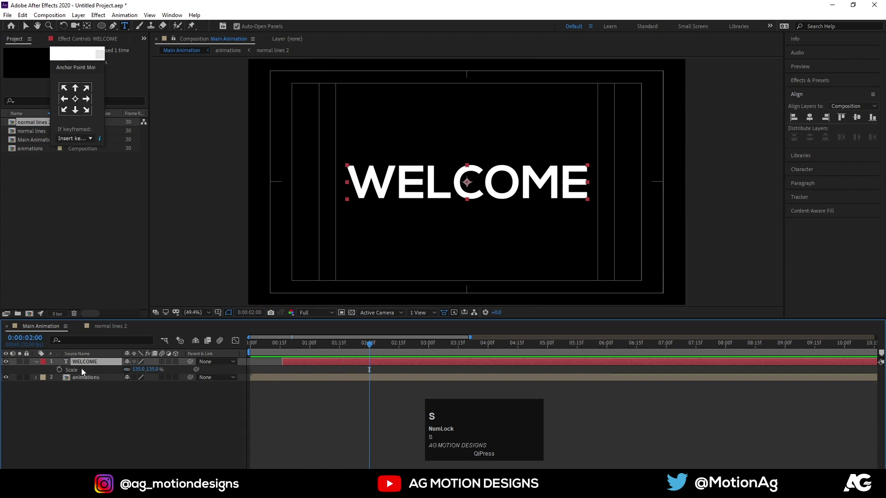
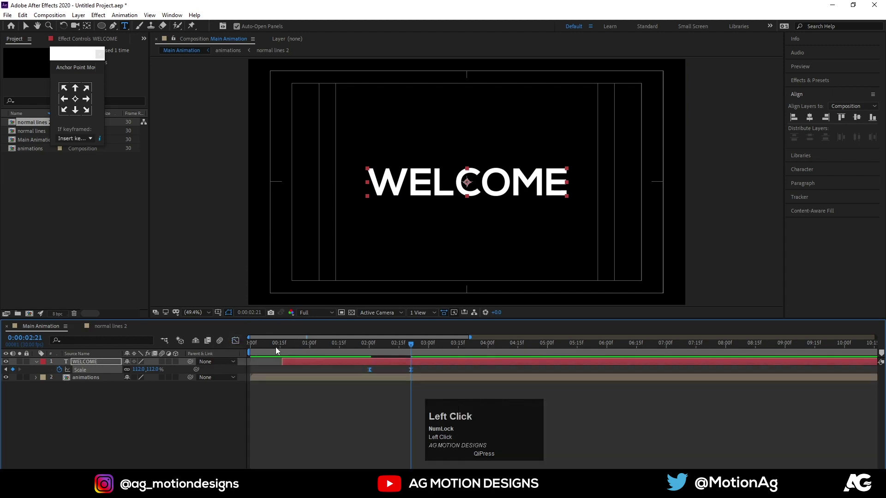
key("space")
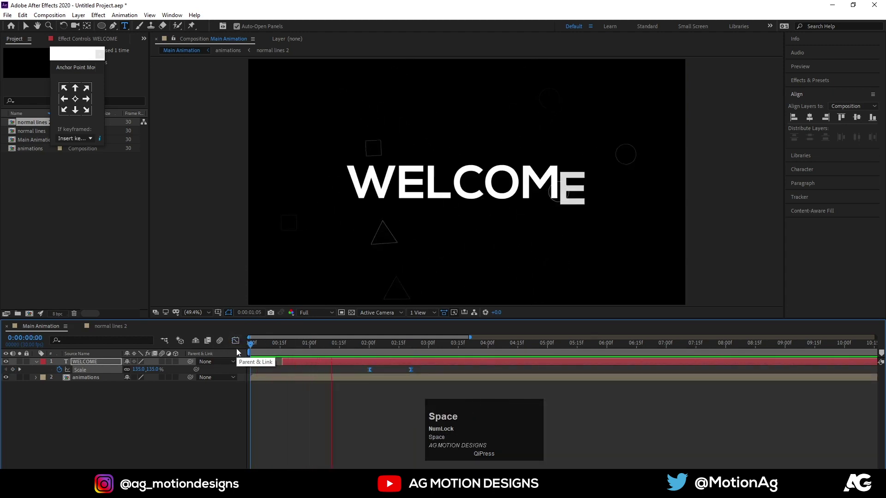
key("space")
Precompose WELCOME and the burst into Pre-comp 1 and duplicate it into stacked copies.
left_click(126, 402)
key("ctrl+a")
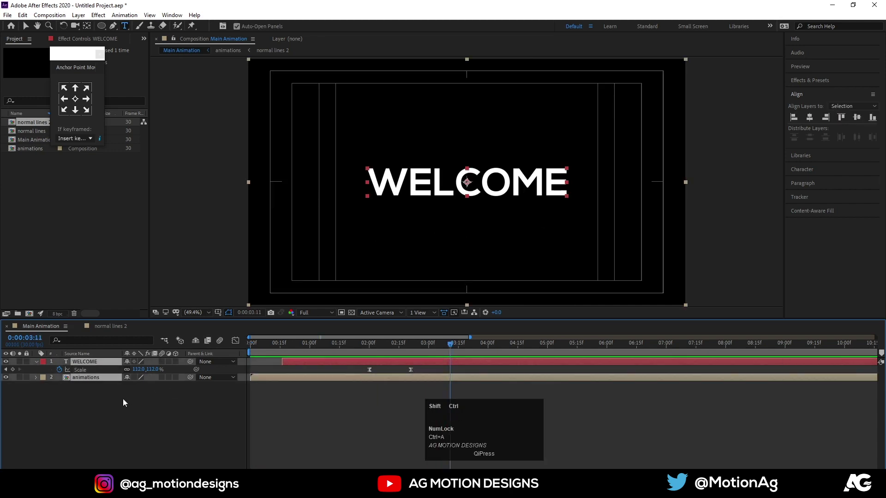
key("ctrl+shift+c")
key("Return")
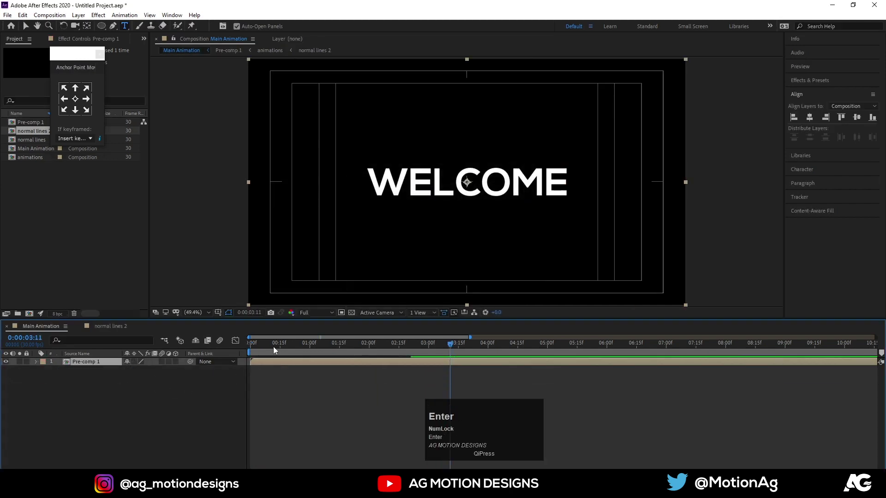
left_click_drag(267, 350, 84, 366)
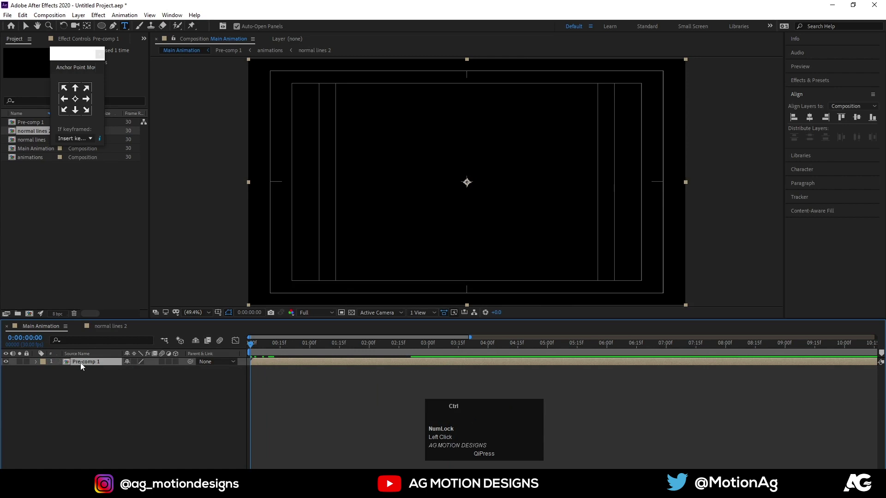
key("ctrl+d")
Find the Fill effect and apply it to the three lower Pre-comp 1 copies, then reveal blending modes.
left_click(84, 386)
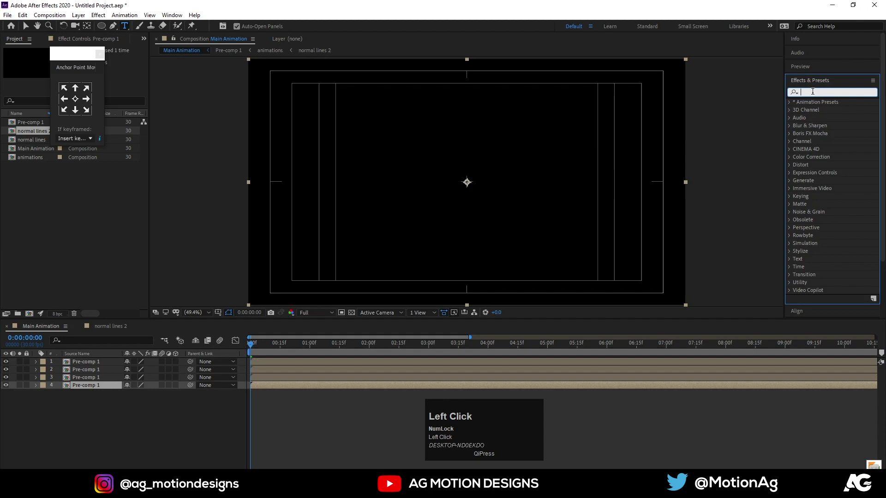
type("fill")
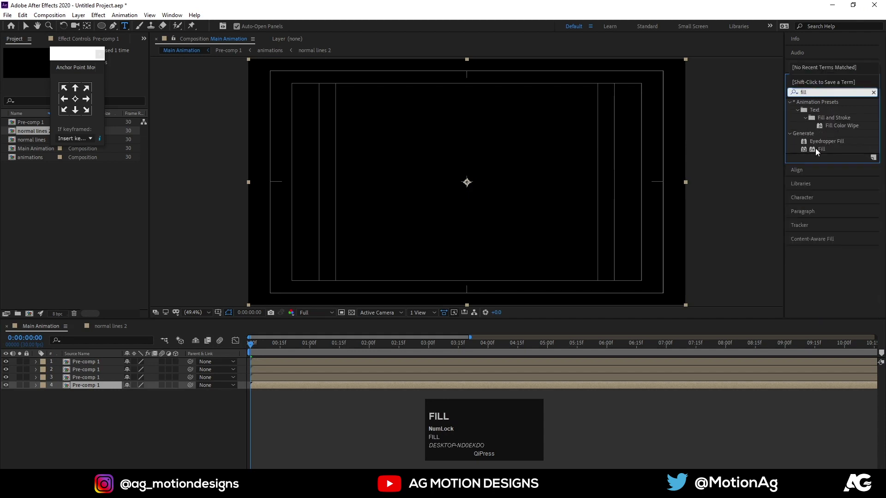
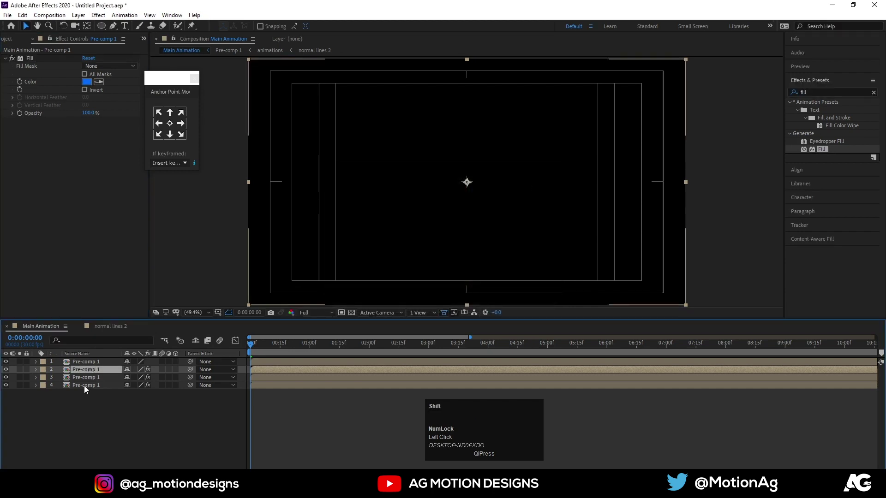
key("F4")
Set the lower copies to Screen and stagger the second, third and fourth copies one frame apart.
left_click(135, 373)
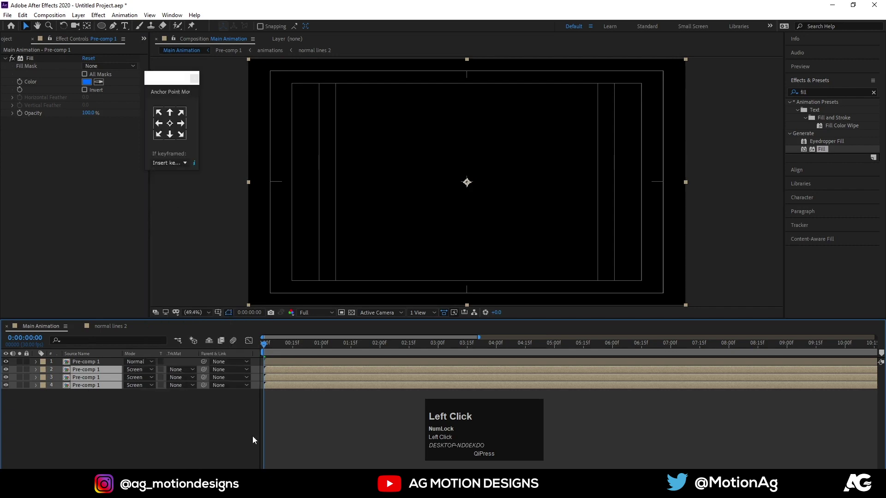
key("Page_Down")
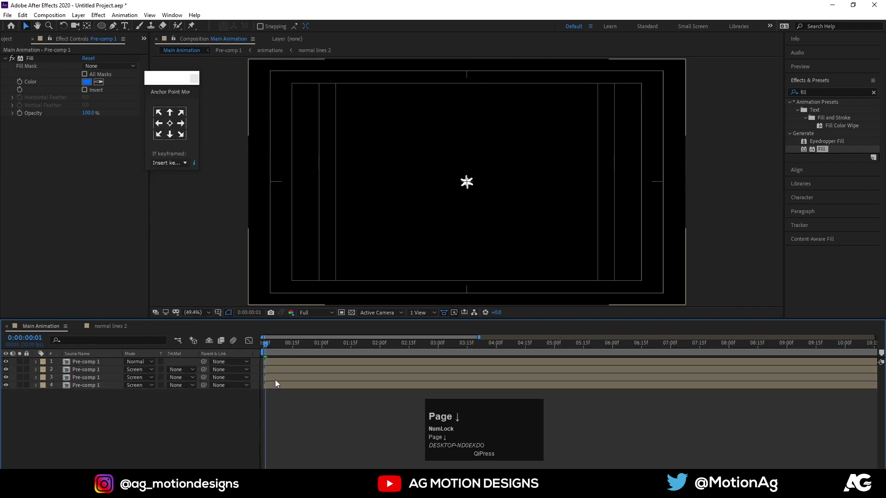
left_click(277, 382)
key("[")
key("Page_Down")
left_click(275, 374)
key("[")
key("Page_Down")
left_click(275, 368)
key("[")
key("space")
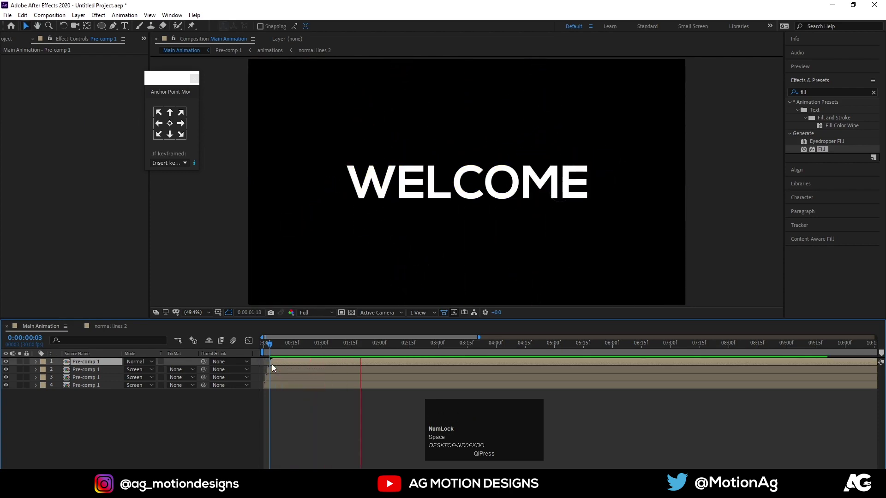
Preview the coloured echo, selecting each Pre-comp 1 copy to check its offset in the timeline.
key("space")
left_click(275, 355)
key("space")
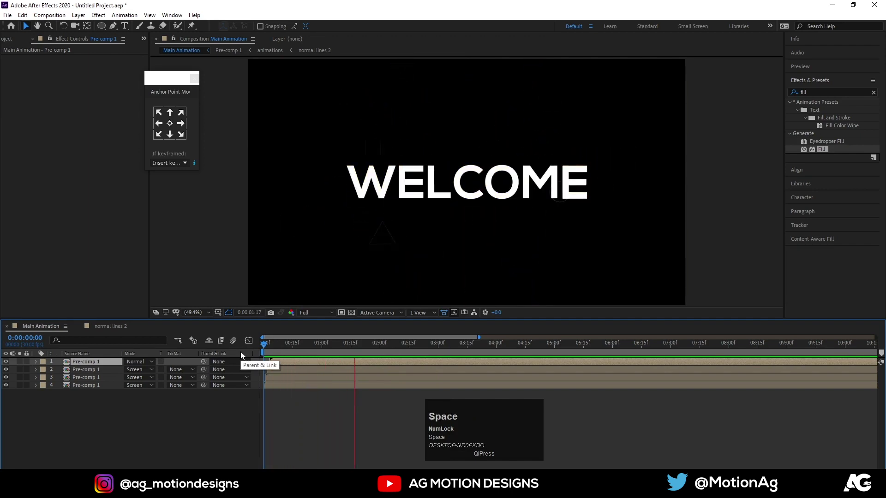
key("space")
key("=")
left_click(274, 348)
key("space")
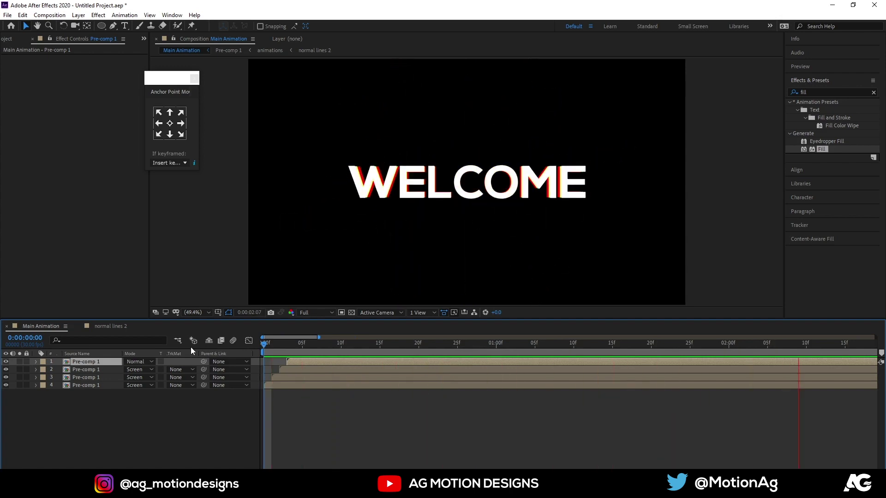
key("space")
key("-")
left_click(278, 346)
key("space")
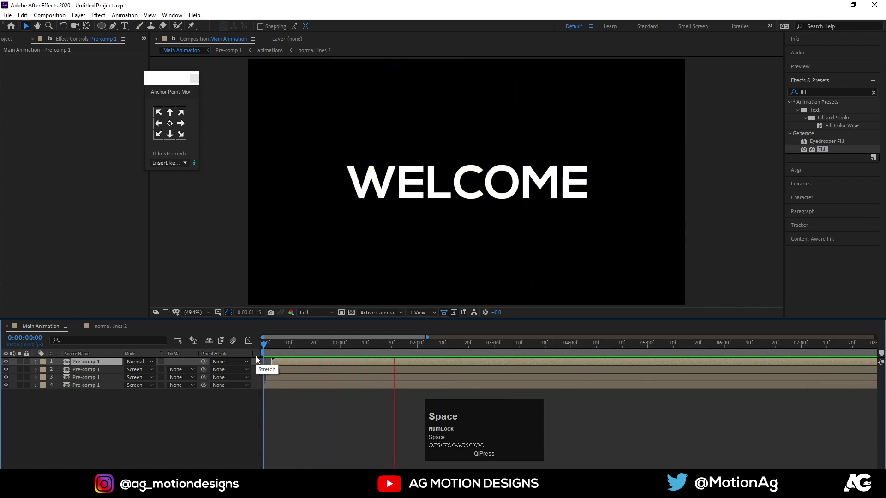
key("space")
left_click(83, 427)
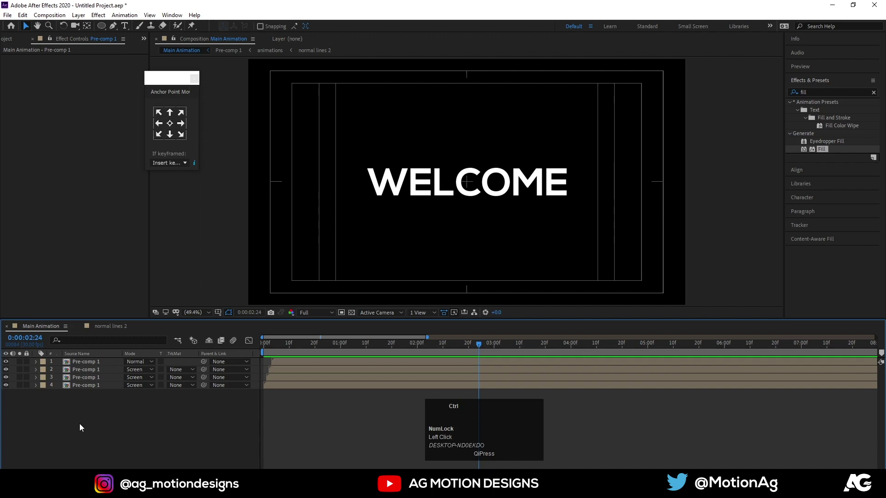
Create a new composition named 'bg animations' and draw a horizontal line in it.
key("ctrl+n")
type("bg")
key("space")
type("animations")
key("Return")
left_click_drag(116, 29, 73, 403)
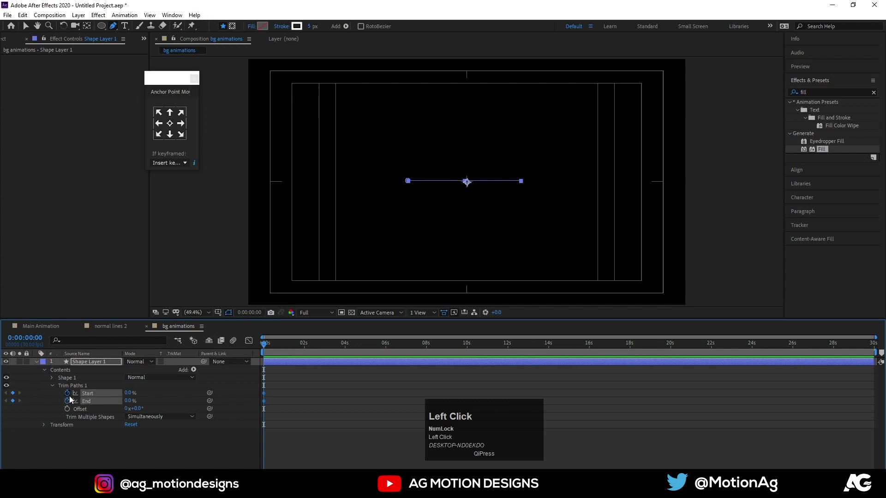
Keyframe Trim Paths Start and End from 0% to 100% with Easy Ease and offset the keys so the line streaks across.
key("=")
left_click_drag(327, 345, 275, 352)
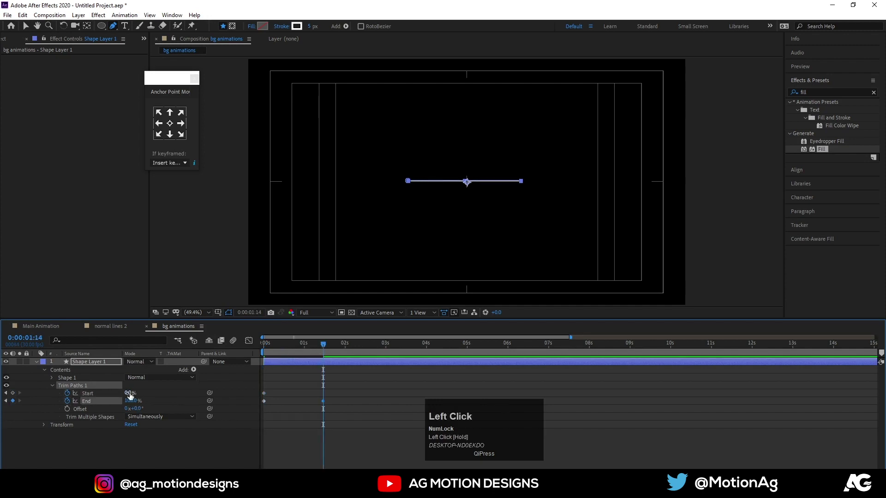
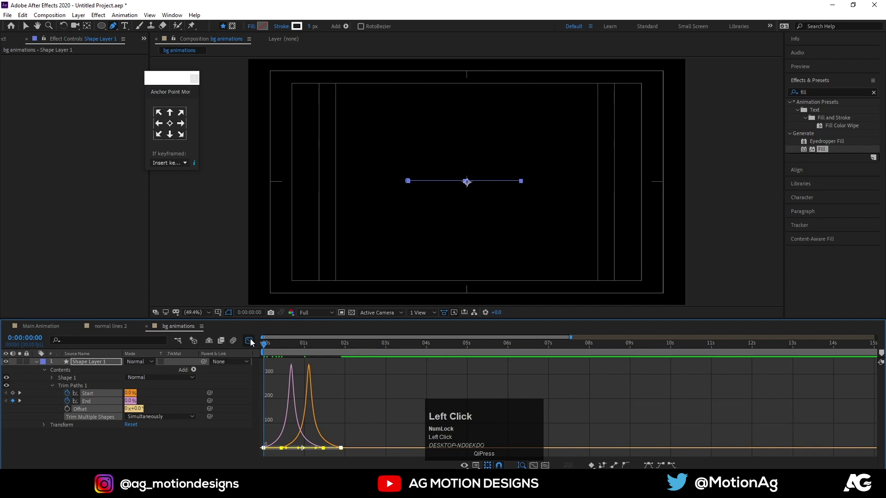
key("space")
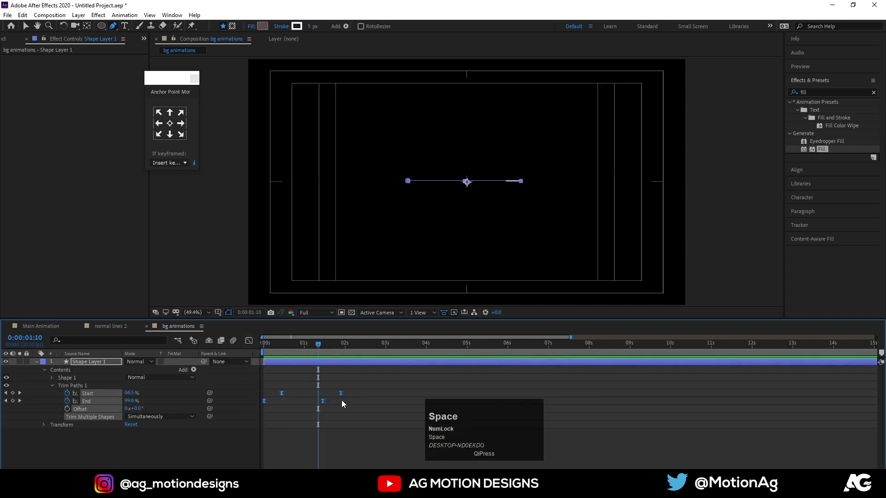
left_click_drag(344, 395, 274, 353)
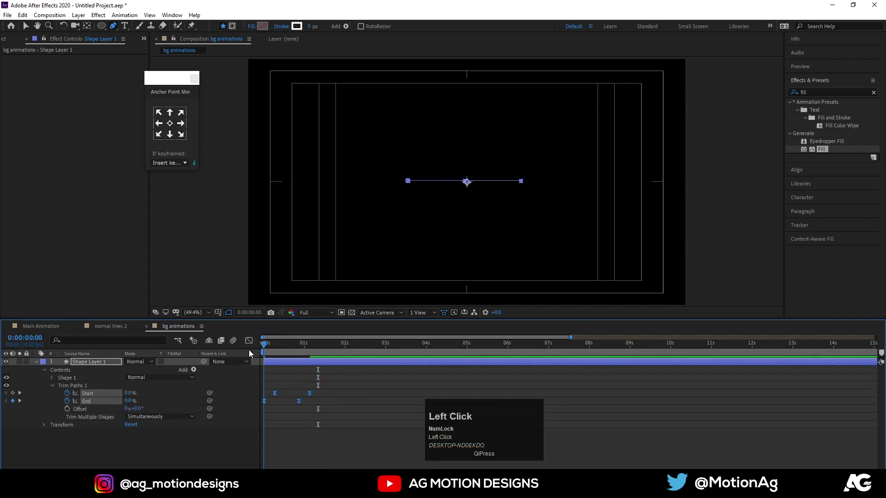
key("space")
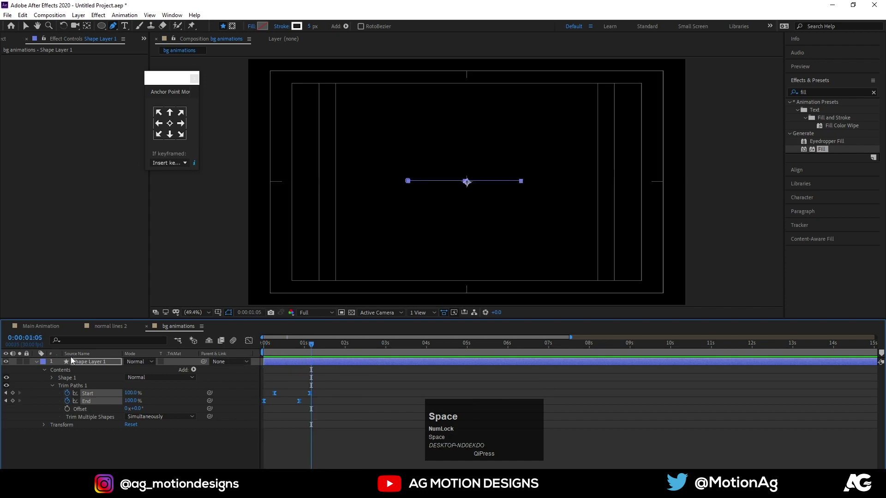
Show only the animated trim properties and start an expression on Trim Paths End.
left_click(39, 363)
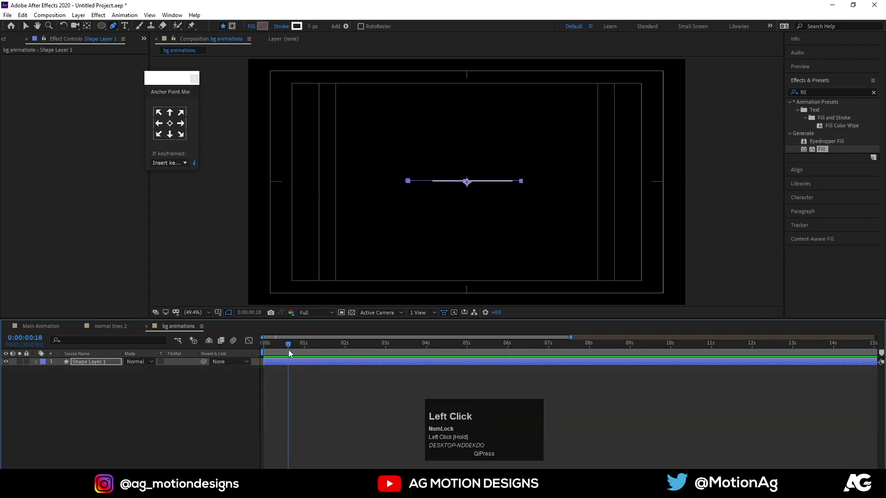
key("u")
key("space")
left_click(15, 372)
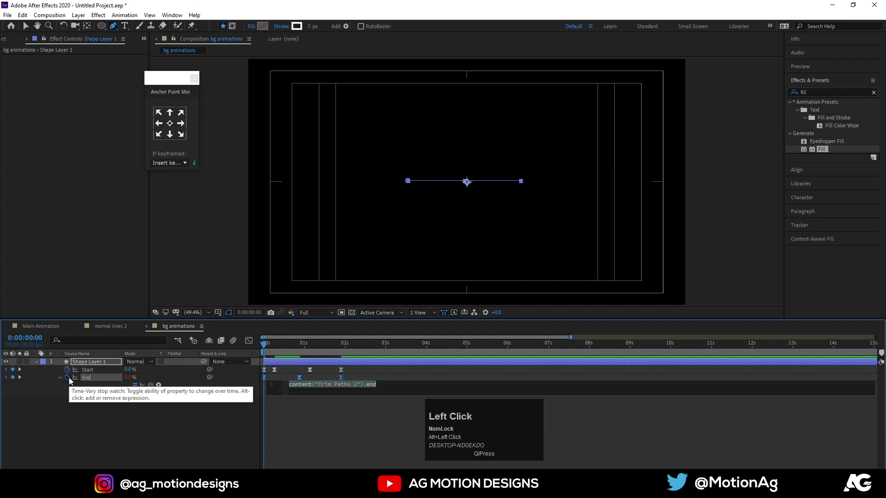
Write loopOut() on Trim Paths End and paste it onto Start so the streak loops endlessly.
type("loop")
key("Down")
key("Return")
key("ctrl+a")
key("ctrl+c")
left_click(68, 373)
key("ctrl+v")
left_click(331, 422)
Preview the looping streak and scrub through its animation in time.
key("space")
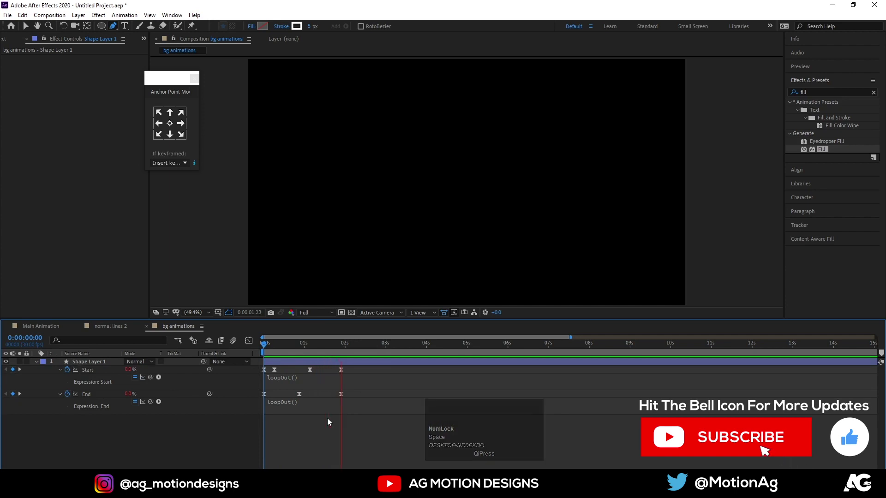
key("space")
left_click_drag(338, 377, 75, 430)
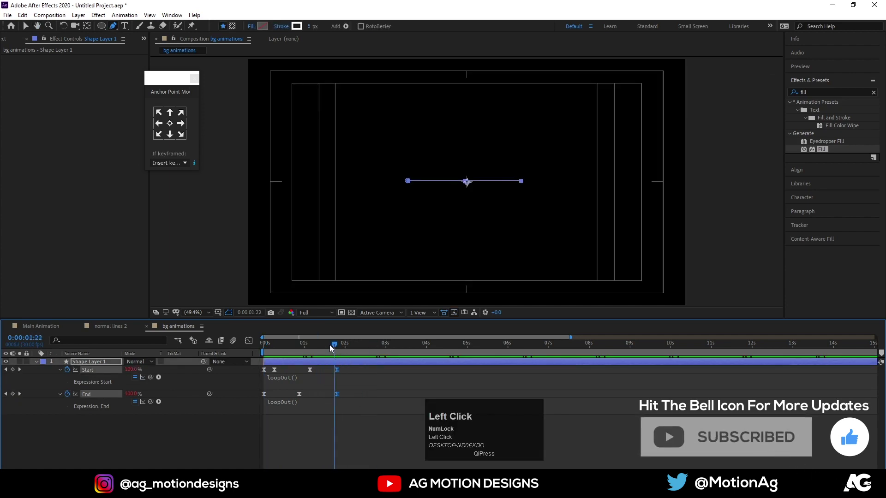
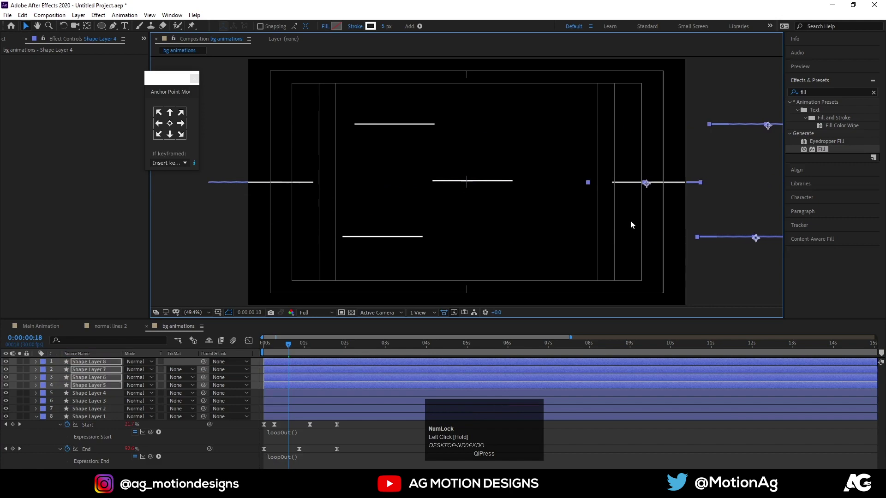
Duplicate the streak line and place copies at the top right, bottom edge and top left, then select all streak layers.
key("ctrl+d")
left_click_drag(651, 185, 588, 116)
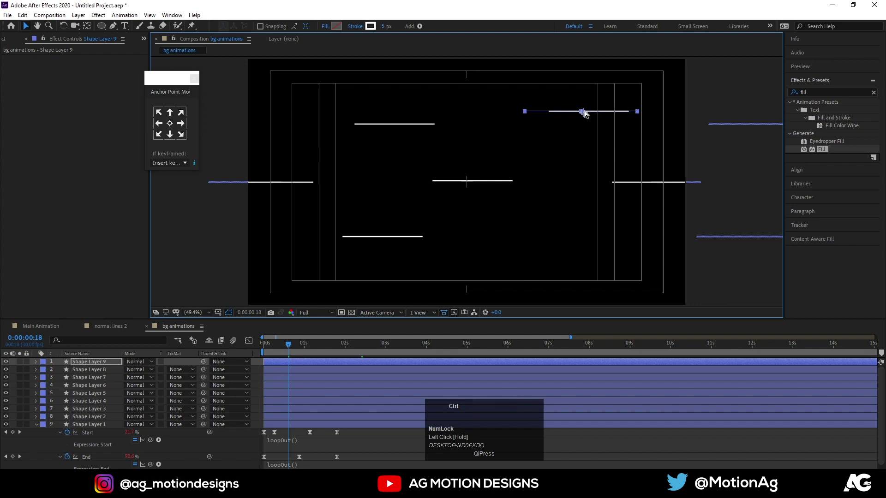
left_click_drag(588, 116, 589, 127)
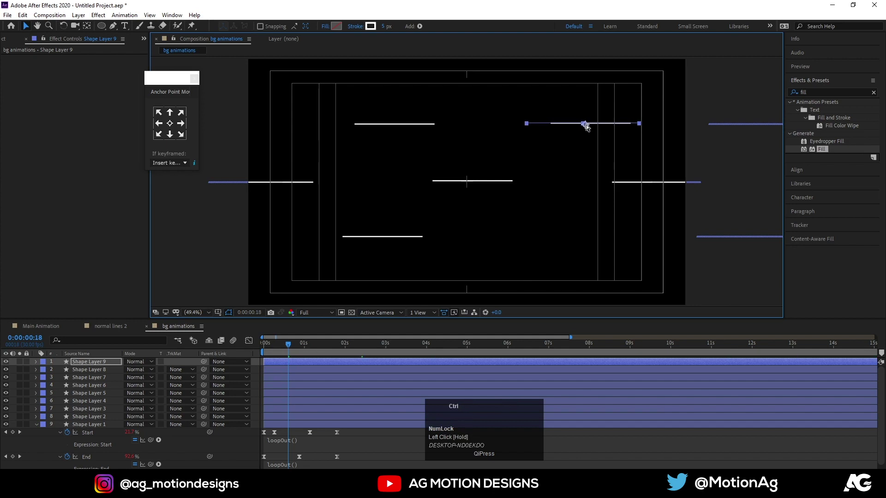
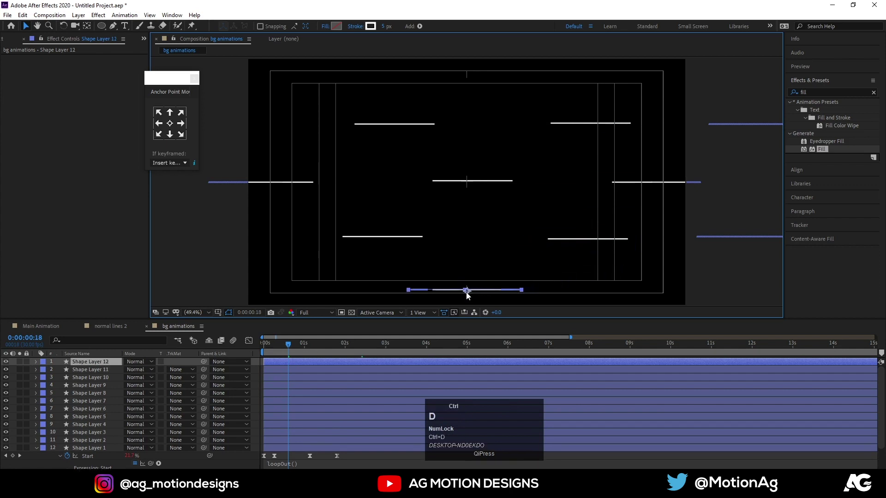
left_click_drag(470, 296, 474, 78)
key("ctrl+d")
left_click_drag(474, 77, 288, 78)
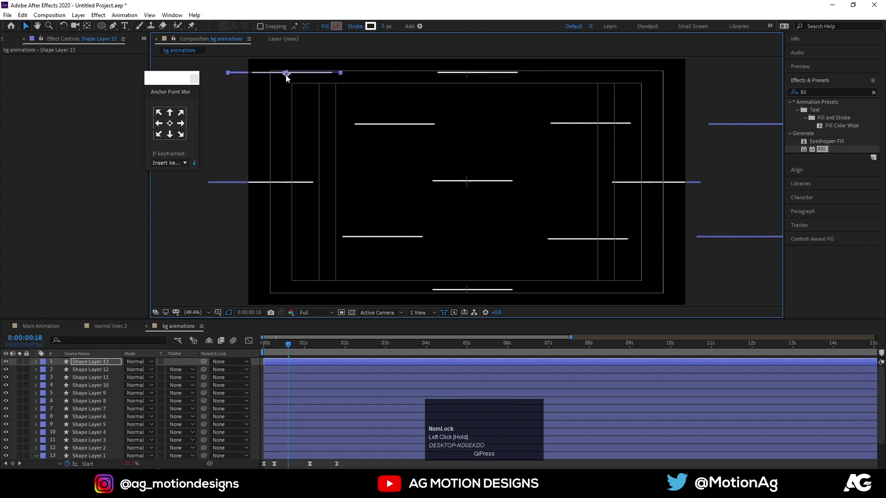
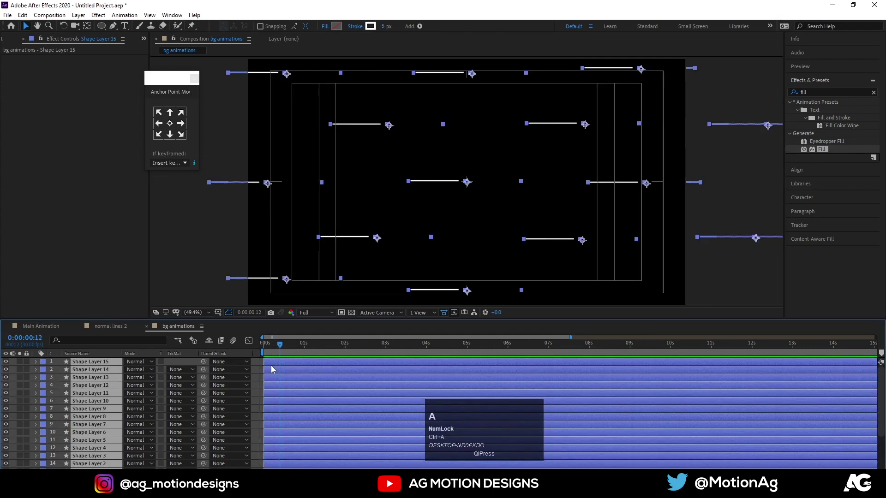
key("alt+]")
Sequence the fifteen streak layers via Keyframe Assistant so they start in a staggered cascade.
right_click(274, 369)
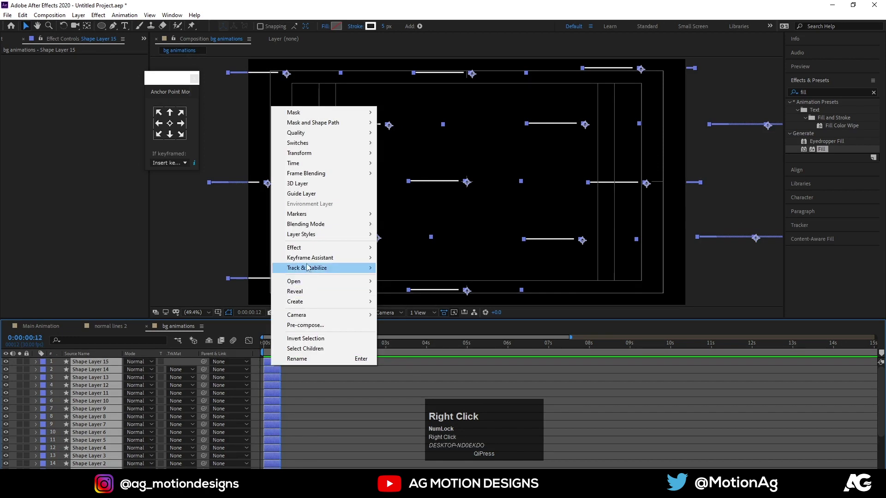
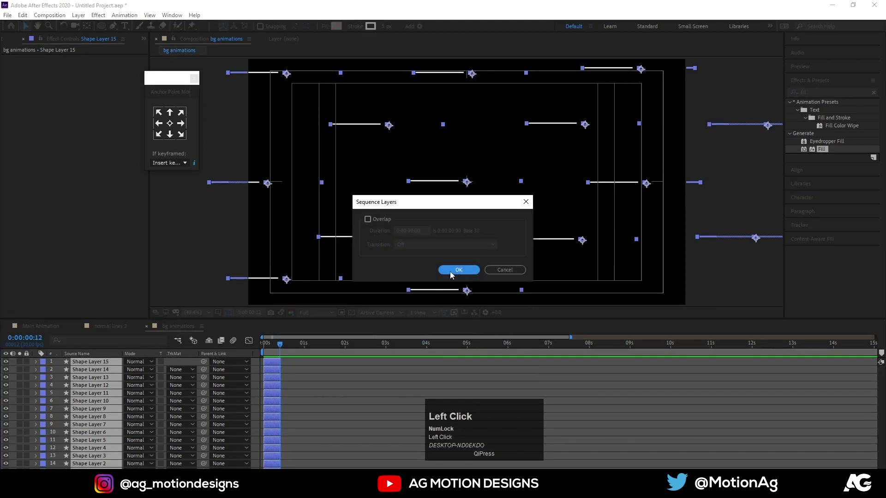
key("-")
left_click_drag(330, 347, 519, 360)
key("alt+]")
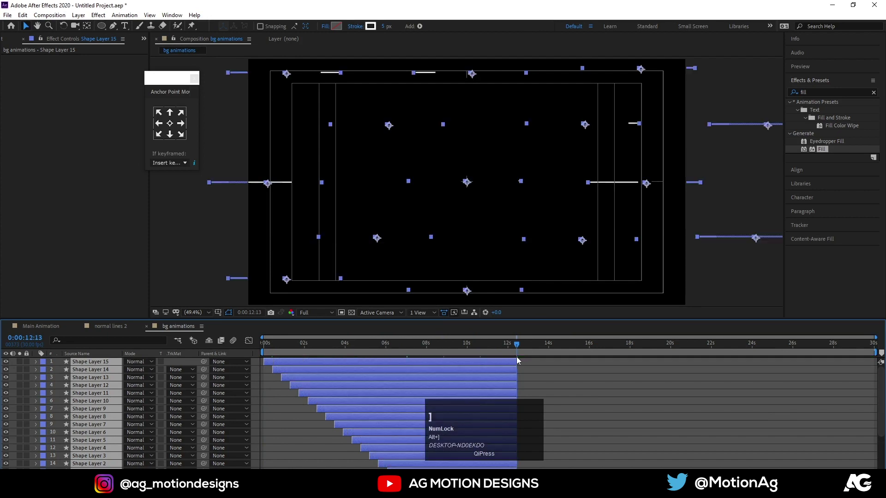
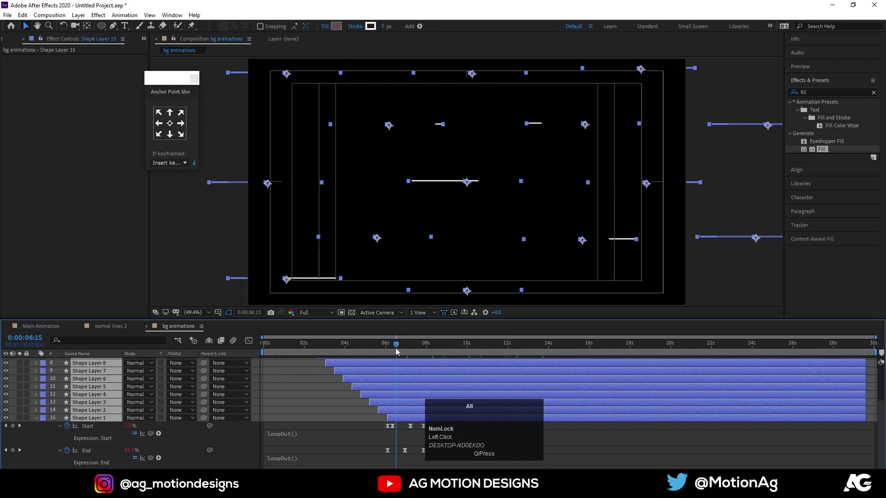
key("alt+[")
Adjust the layers' start timing, preview the cascade and return to the Main Animation composition.
left_click(344, 349)
key("[")
key("space")
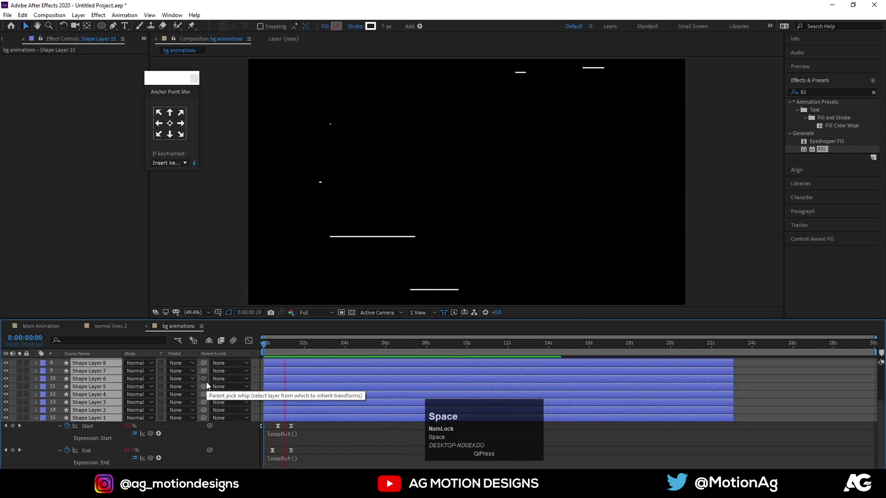
key("space")
left_click(122, 331)
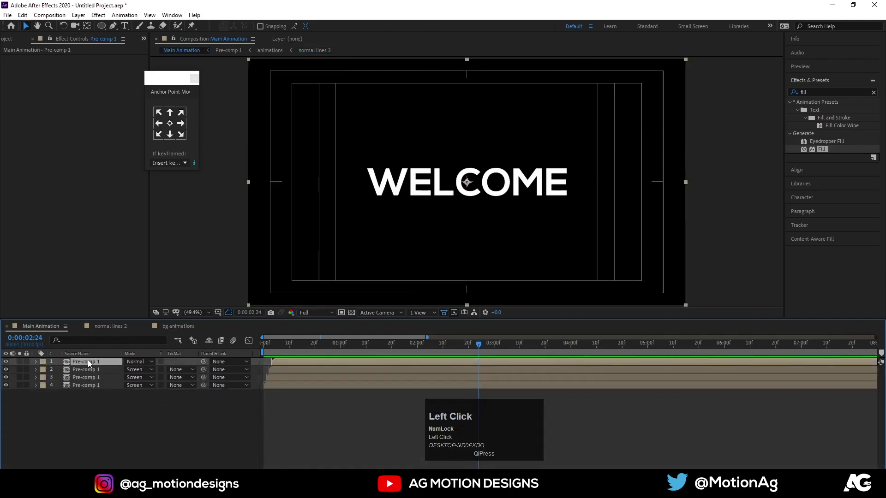
Place bg animations at the bottom of Pre-comp 1 beneath WELCOME and the burst, preview, and return to Main Animation.
key("ctrl+0")
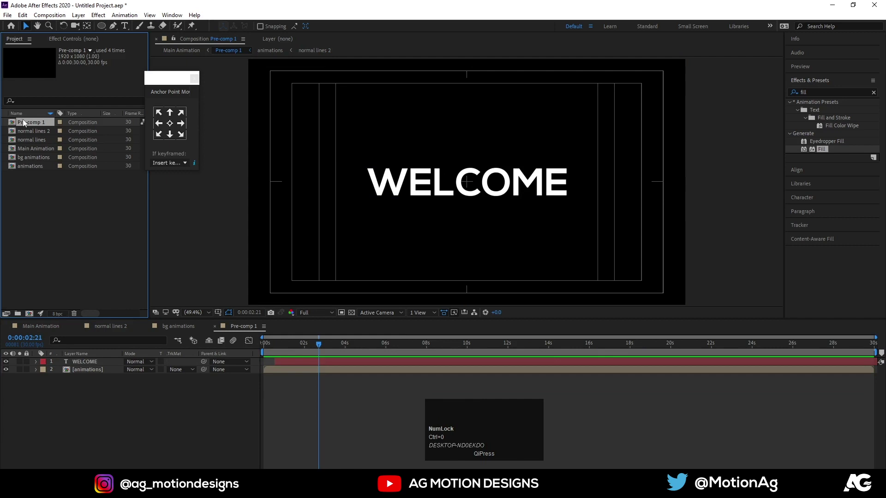
left_click_drag(177, 328, 239, 360)
key("space")
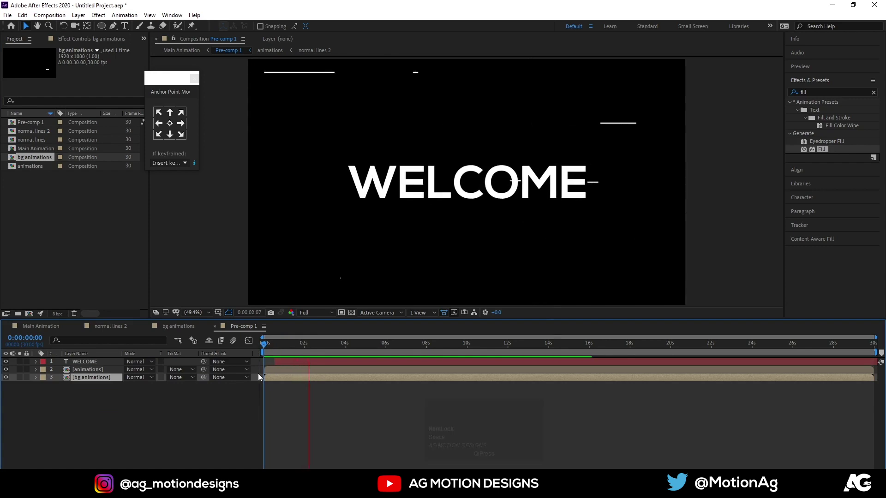
key("space")
left_click(37, 330)
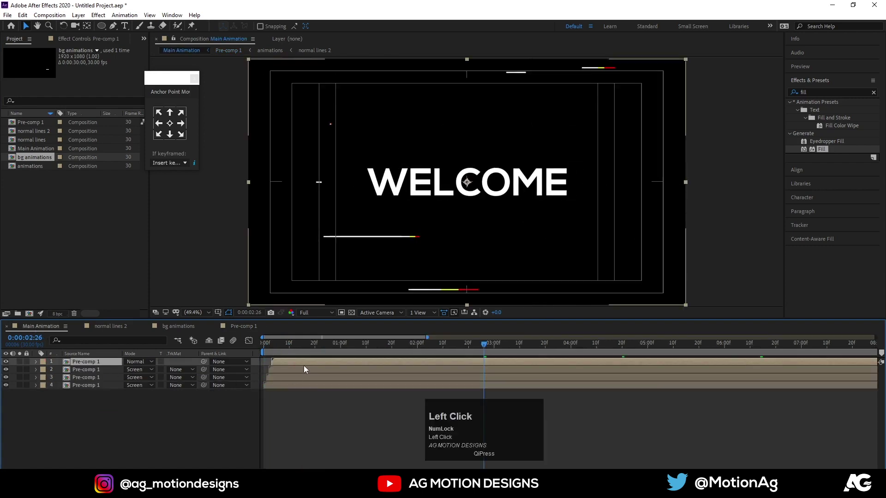
key("space")
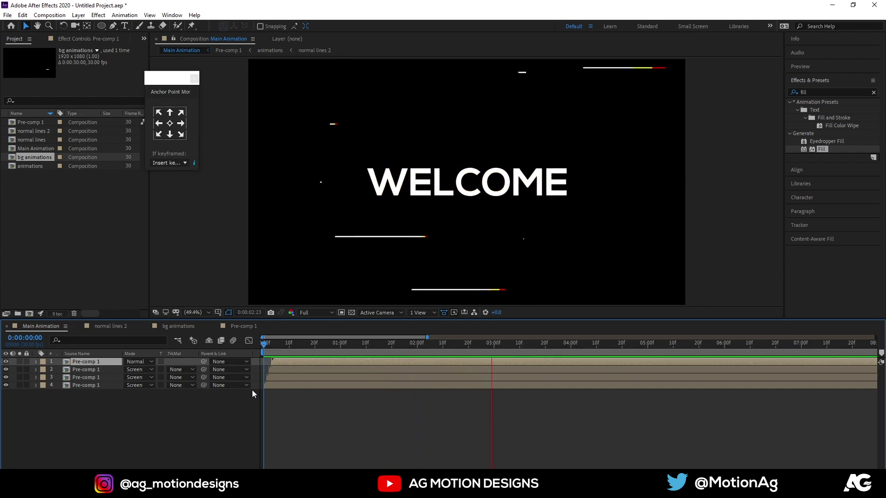
key("space")
key("n")
key("space")
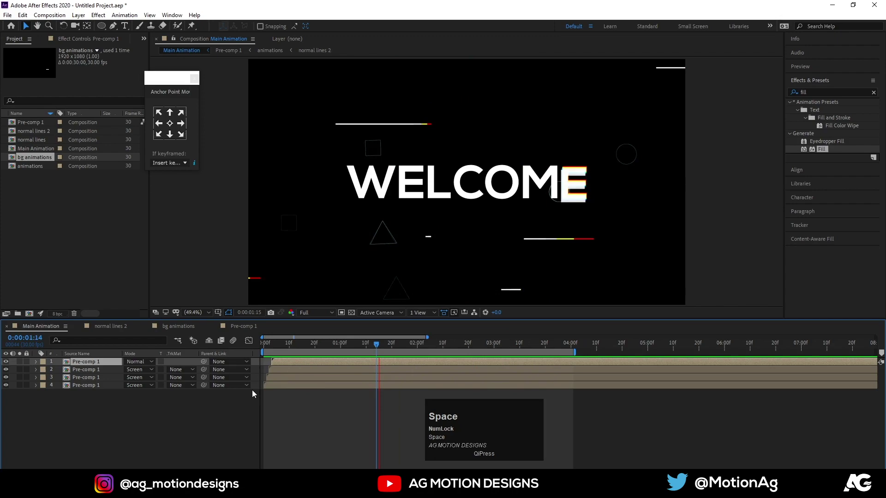